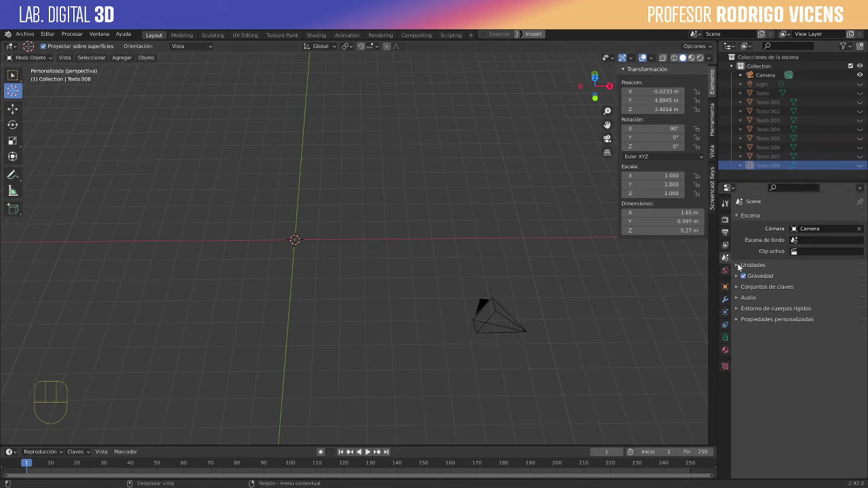
Set scene length units to millimetres and import the '70s02 mm.svg' logo as a new collection
{"action": "left_click", "coordinate": [741, 266]}
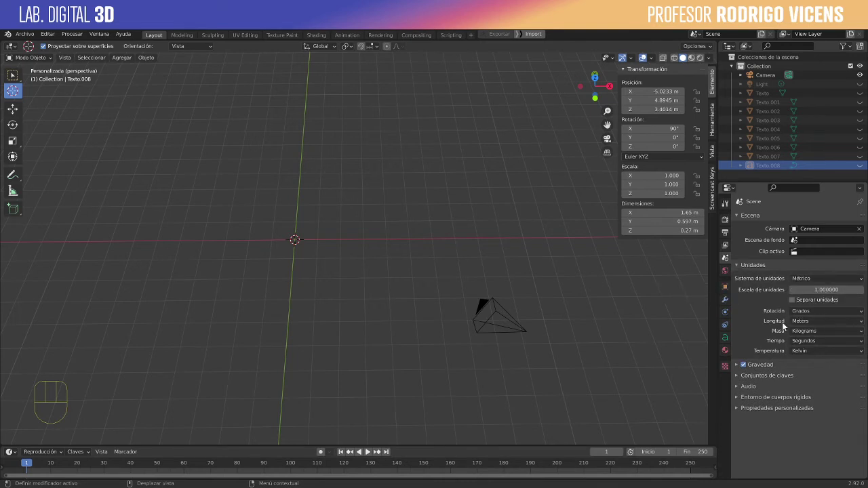
{"action": "left_click_drag", "start_coordinate": [807, 321], "coordinate": [816, 374]}
{"action": "left_click", "coordinate": [630, 314]}
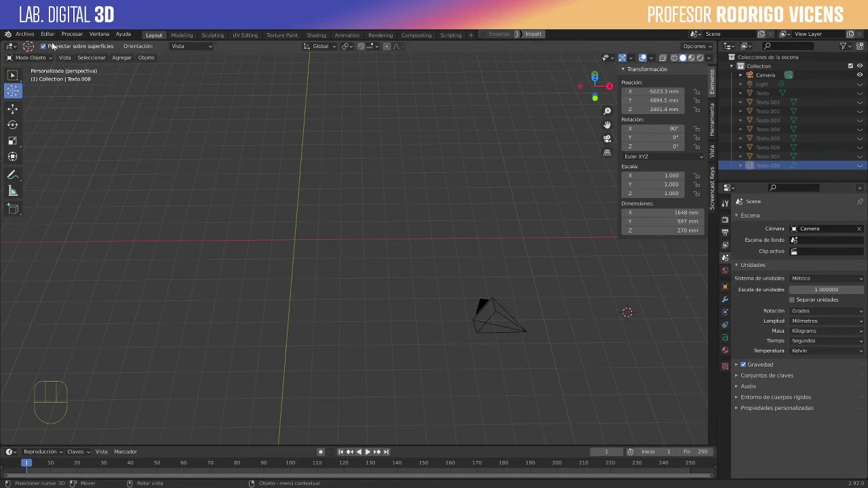
{"action": "left_click_drag", "start_coordinate": [27, 35], "coordinate": [209, 186]}
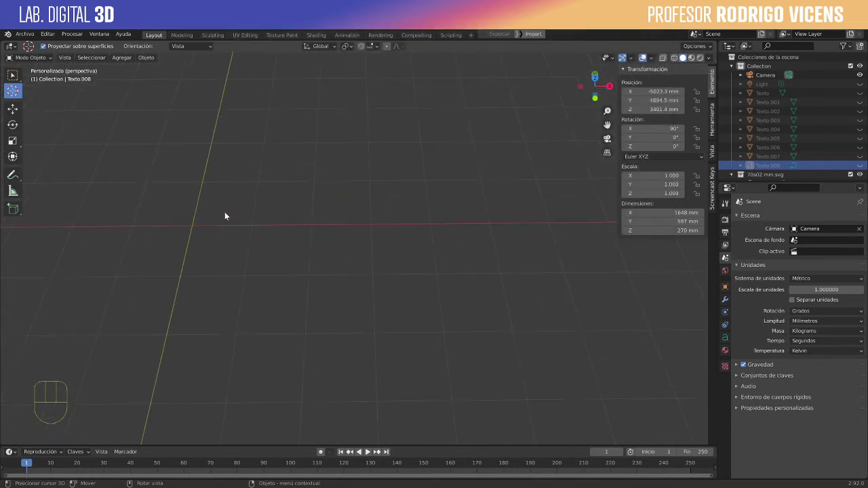
Select the tiny imported logo curves at the origin and frame them in view
{"action": "left_click", "coordinate": [223, 216]}
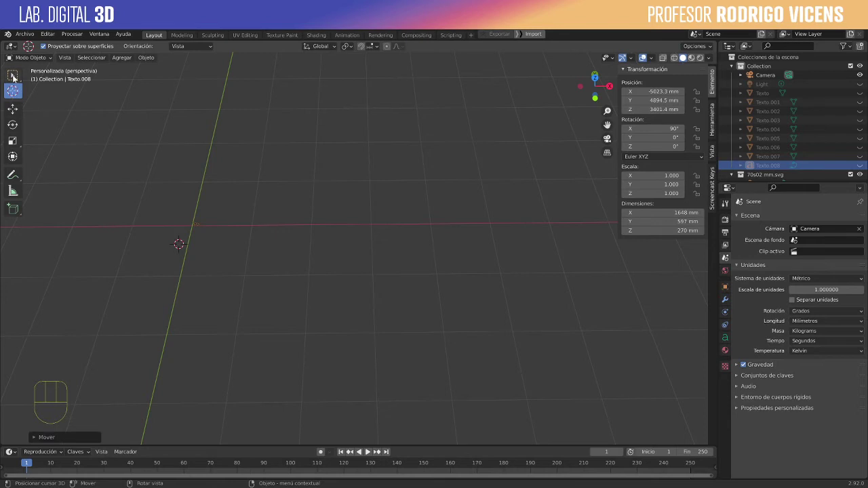
{"action": "left_click_drag", "start_coordinate": [14, 109], "coordinate": [18, 110]}
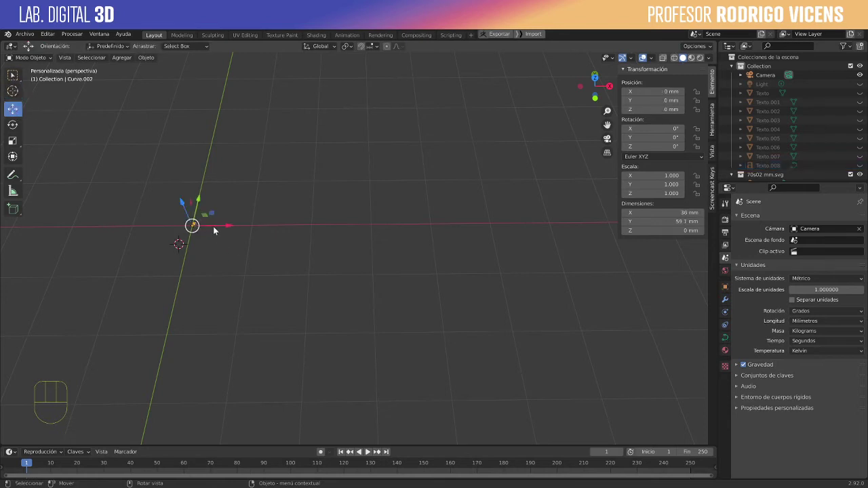
{"action": "middle_click", "coordinate": [185, 218]}
{"action": "left_click_drag", "start_coordinate": [287, 250], "coordinate": [441, 278]}
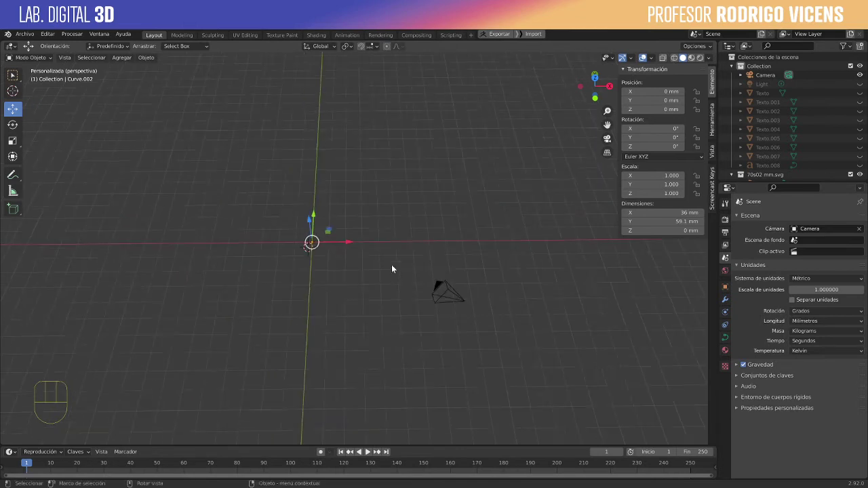
{"action": "left_click_drag", "start_coordinate": [257, 225], "coordinate": [300, 226]}
{"action": "left_click", "coordinate": [355, 245]}
Scale the logo curves up about 57× so the purple and yellow logo is clearly visible
{"action": "key", "text": "s"}
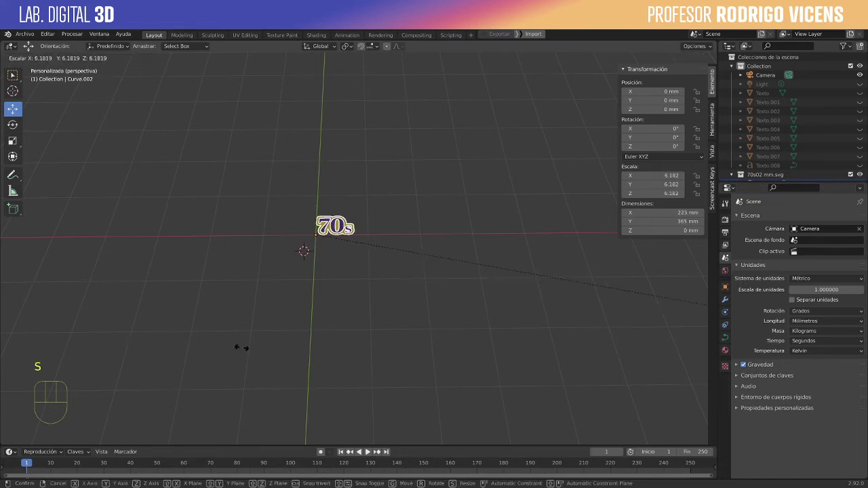
{"action": "left_click_drag", "start_coordinate": [261, 350], "coordinate": [213, 322]}
{"action": "key", "text": "s"}
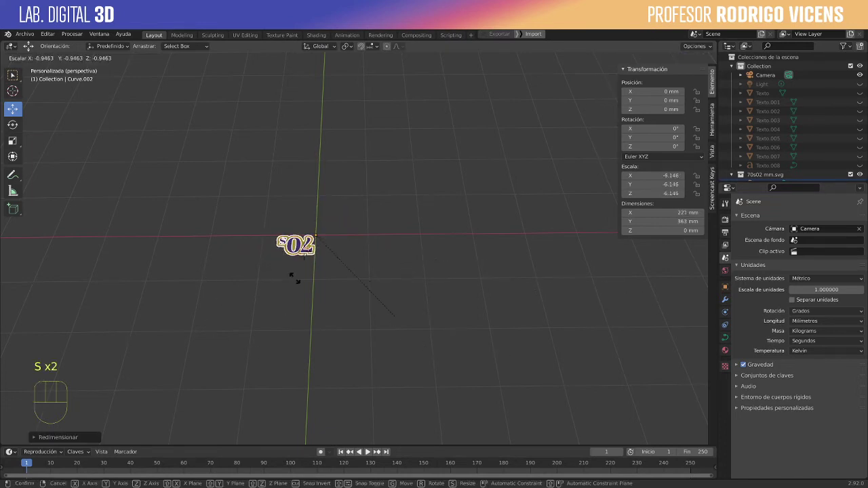
{"action": "key", "text": "s"}
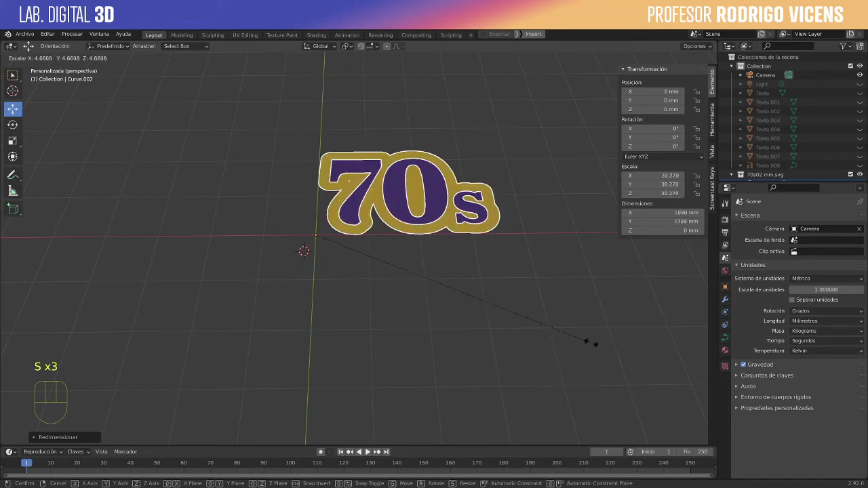
{"action": "middle_click", "coordinate": [505, 303]}
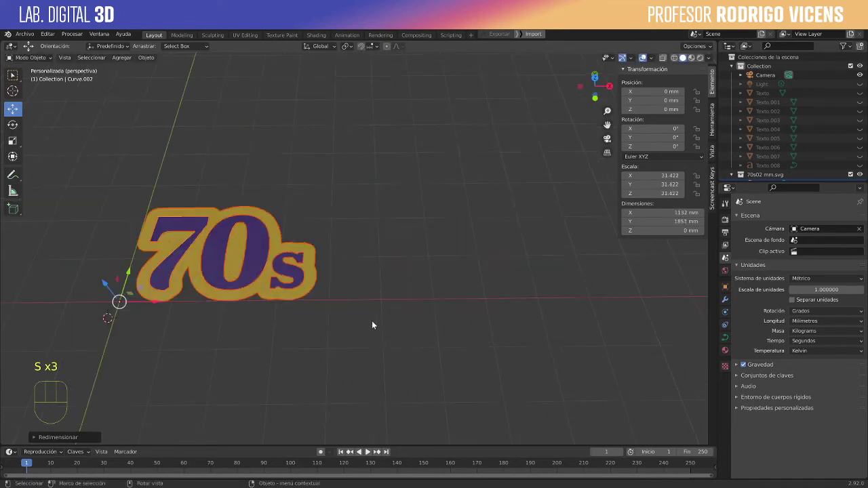
{"action": "key", "text": "s"}
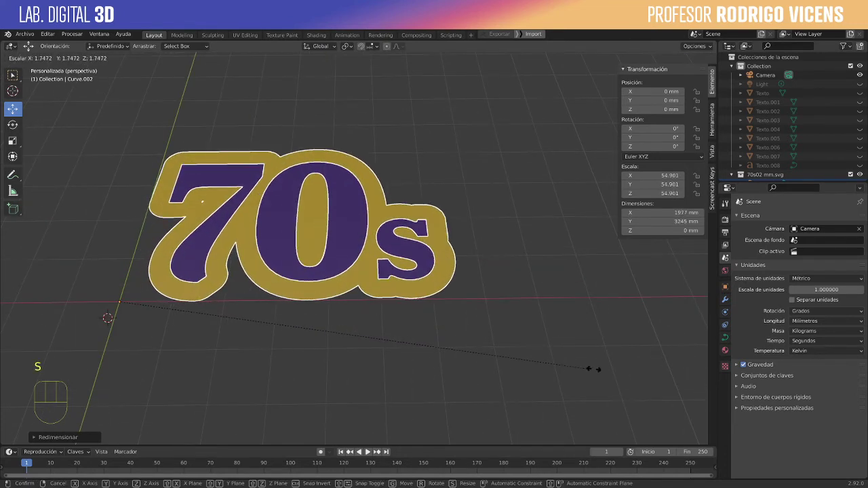
Give the purple letters curve a 10 mm extrusion in its geometry settings and inspect it
{"action": "left_click", "coordinate": [613, 372]}
{"action": "left_click_drag", "start_coordinate": [537, 350], "coordinate": [399, 307]}
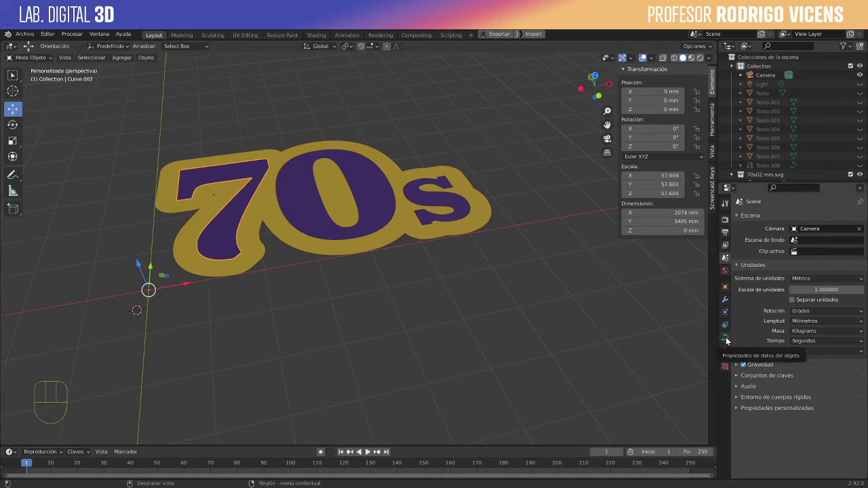
{"action": "left_click", "coordinate": [728, 339]}
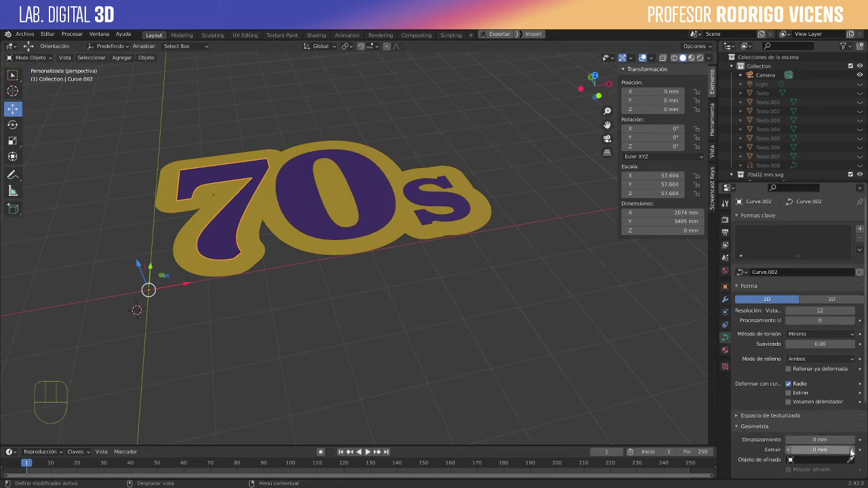
{"action": "left_click", "coordinate": [852, 451]}
{"action": "left_click_drag", "start_coordinate": [431, 352], "coordinate": [478, 335]}
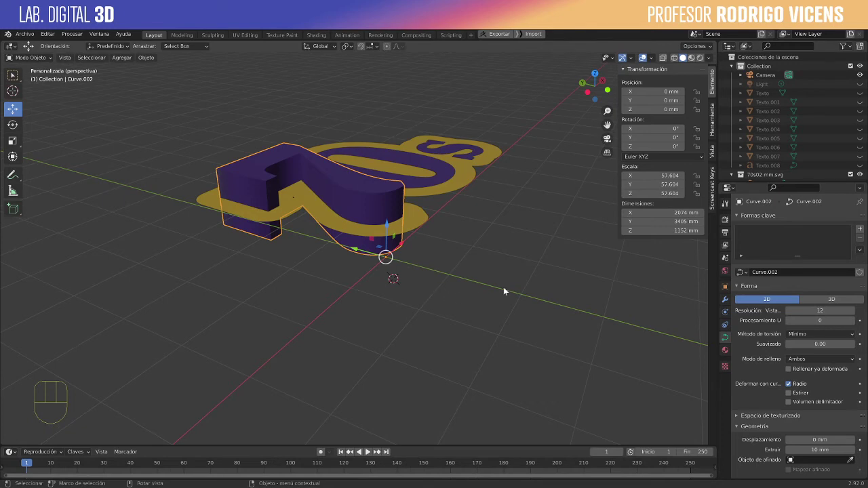
Orbit around the letters to check the 3 mm extrusion and 0.5 mm rounded bevel
{"action": "left_click_drag", "start_coordinate": [479, 318], "coordinate": [501, 309]}
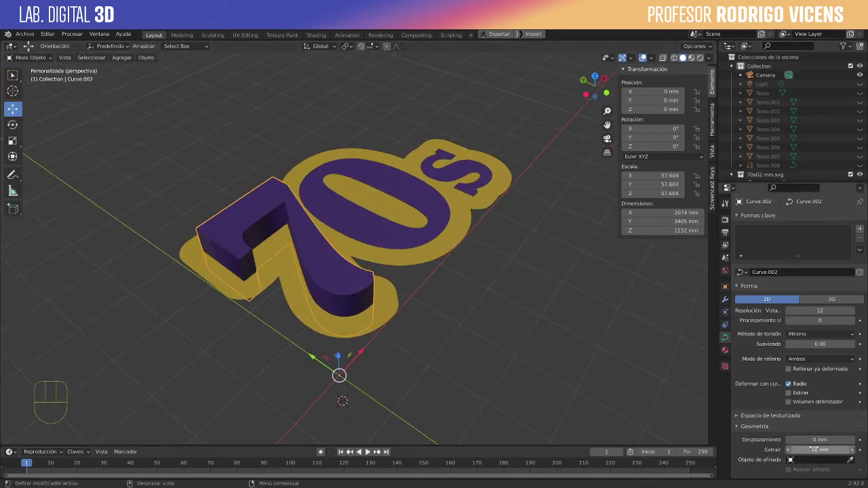
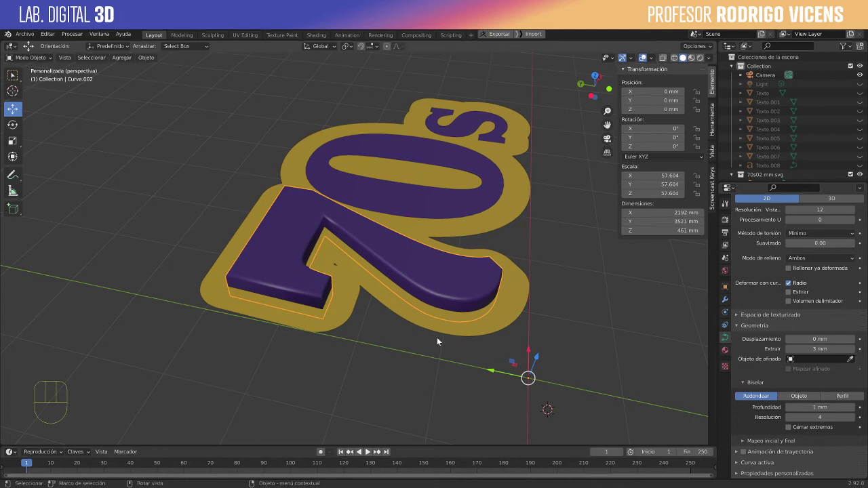
{"action": "left_click_drag", "start_coordinate": [436, 339], "coordinate": [409, 329]}
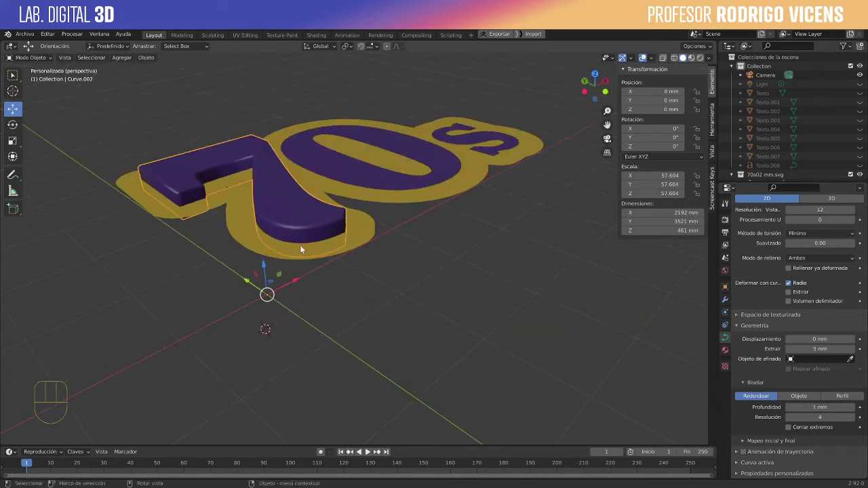
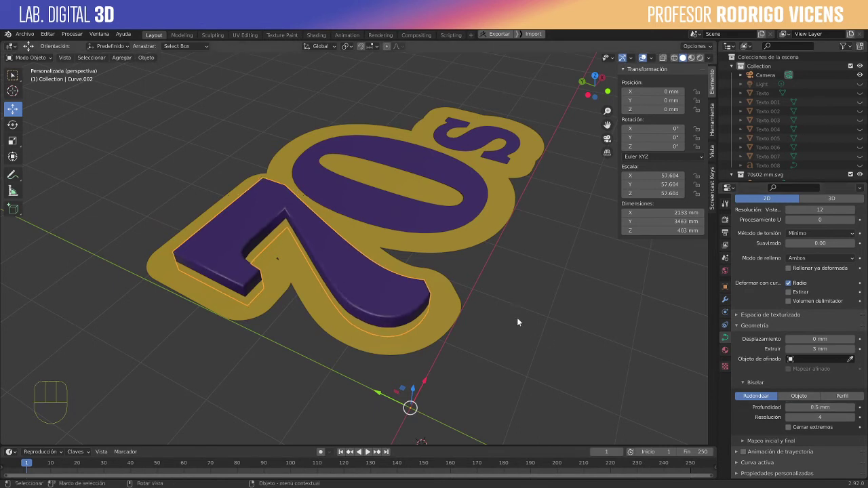
{"action": "left_click_drag", "start_coordinate": [479, 309], "coordinate": [462, 307]}
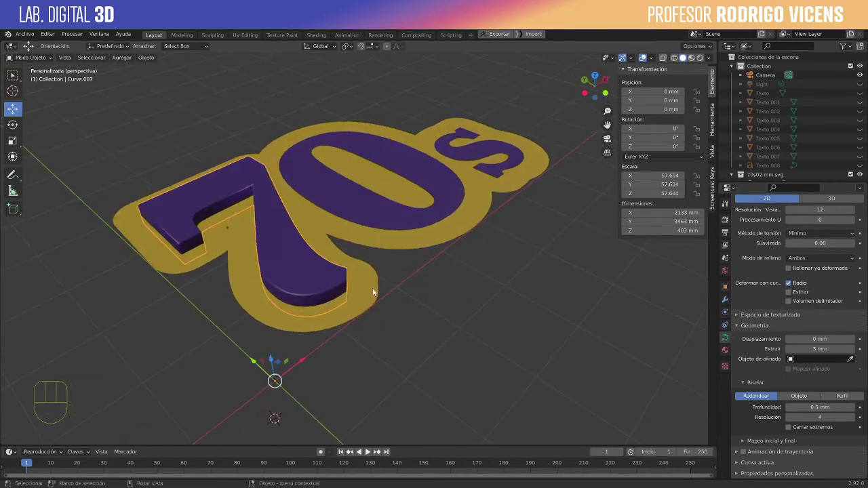
Select the yellow border curve and give it a 10 mm extrusion above the letters
{"action": "left_click", "coordinate": [371, 289]}
{"action": "key", "text": "g"}
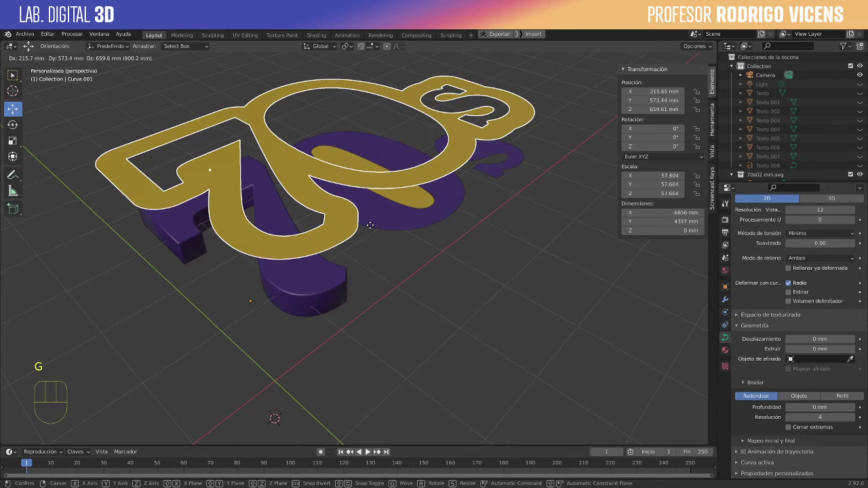
{"action": "right_click", "coordinate": [374, 228]}
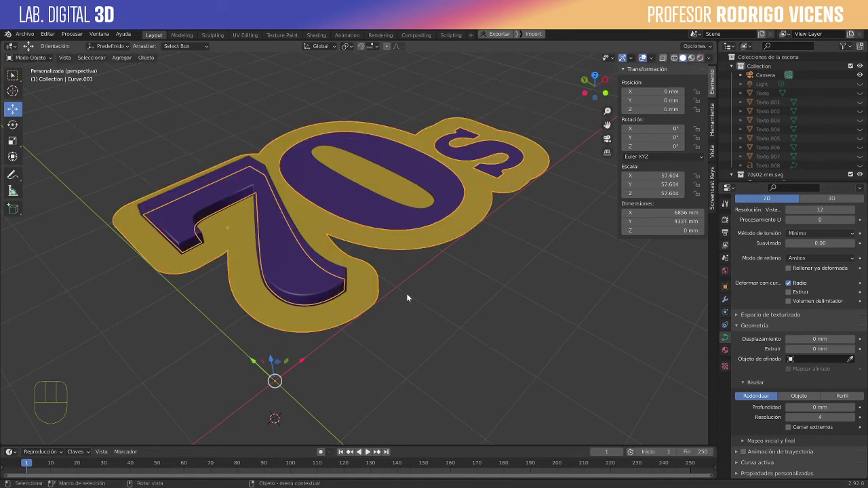
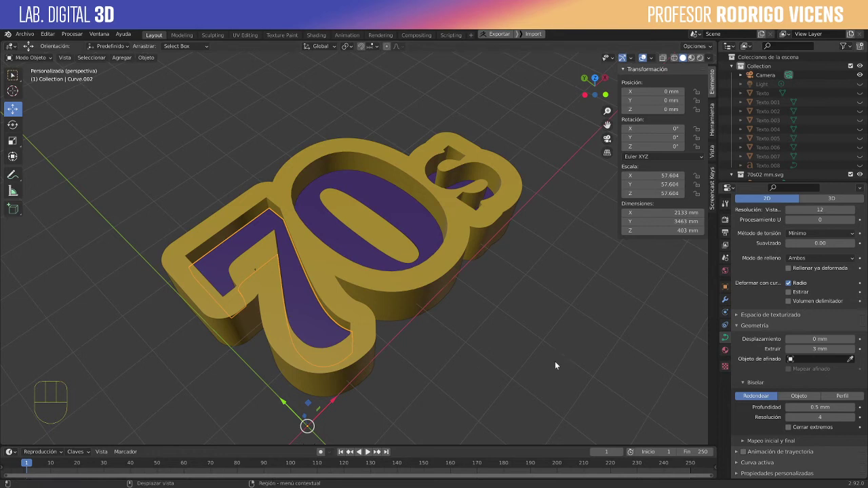
{"action": "left_click", "coordinate": [370, 342]}
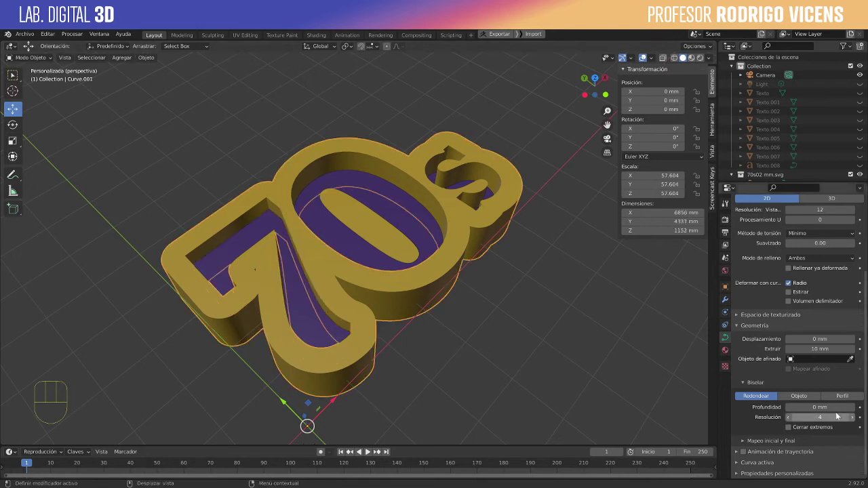
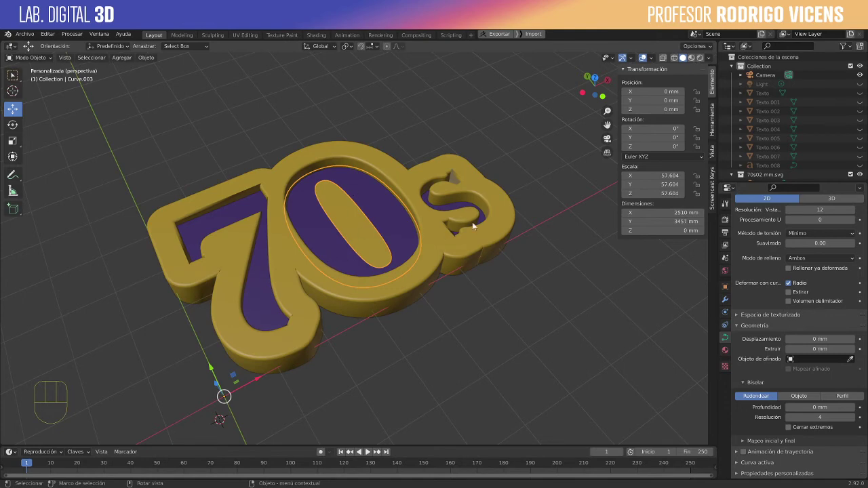
Join the s outline and the inner 0 and s outline shapes into the border curve with Ctrl+J
{"action": "left_click_drag", "start_coordinate": [452, 216], "coordinate": [426, 237]}
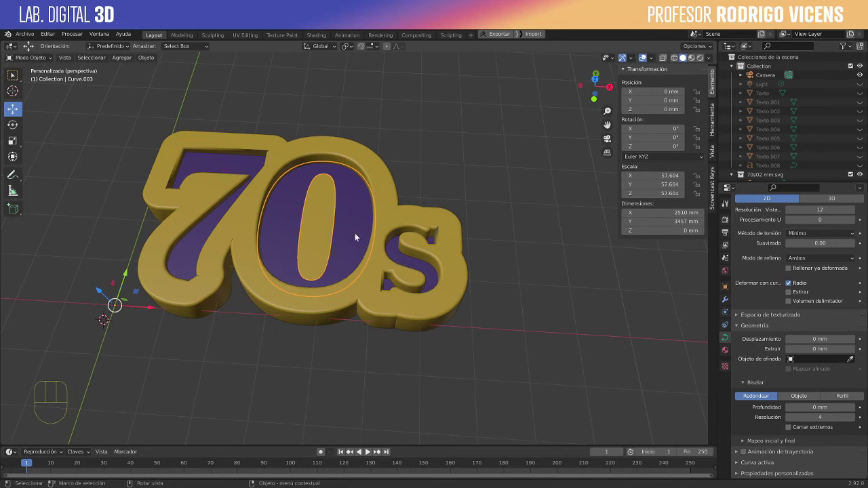
{"action": "left_click", "coordinate": [402, 259]}
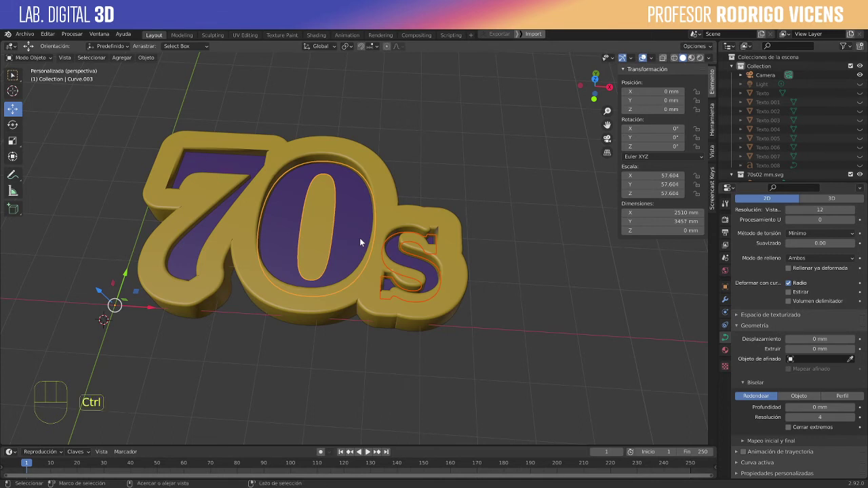
{"action": "key", "text": "ctrl+j"}
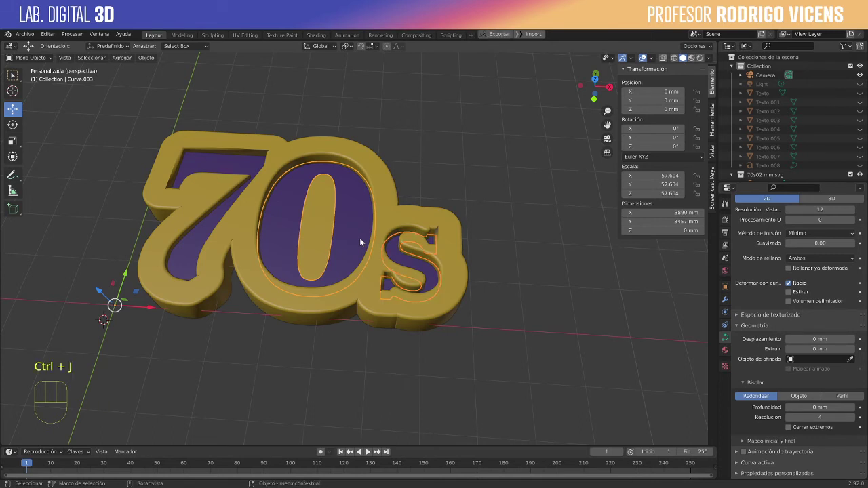
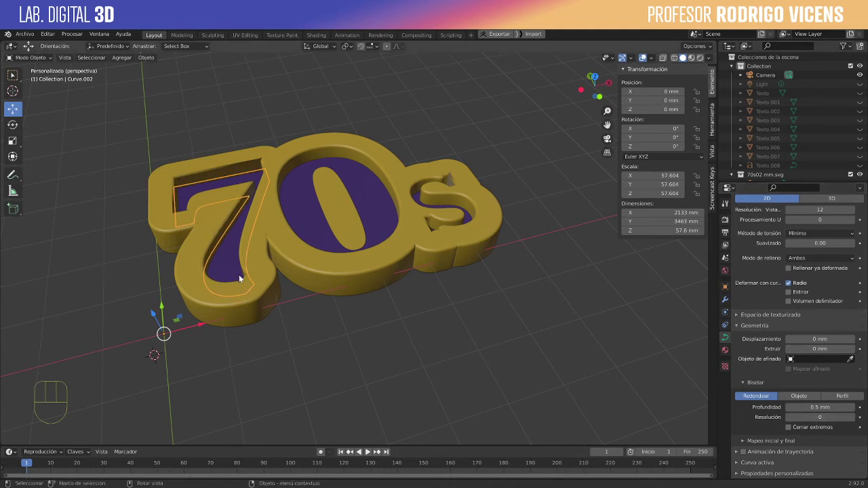
{"action": "left_click", "coordinate": [306, 229]}
{"action": "key", "text": "ctrl+j"}
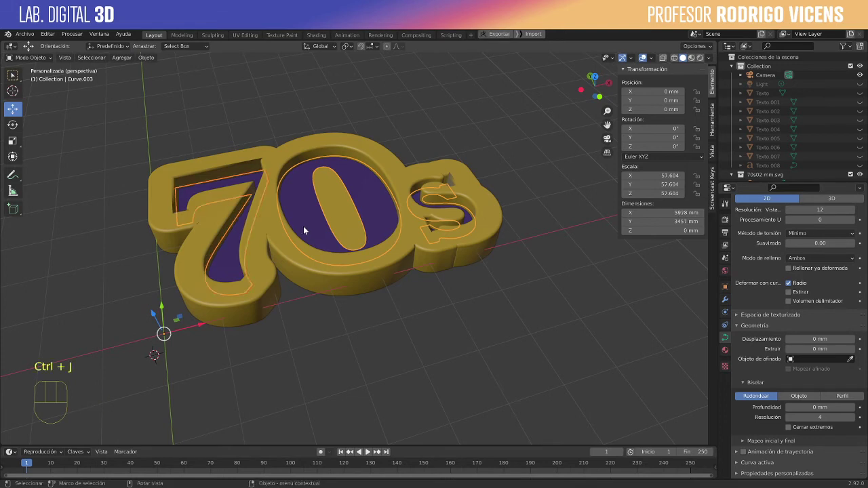
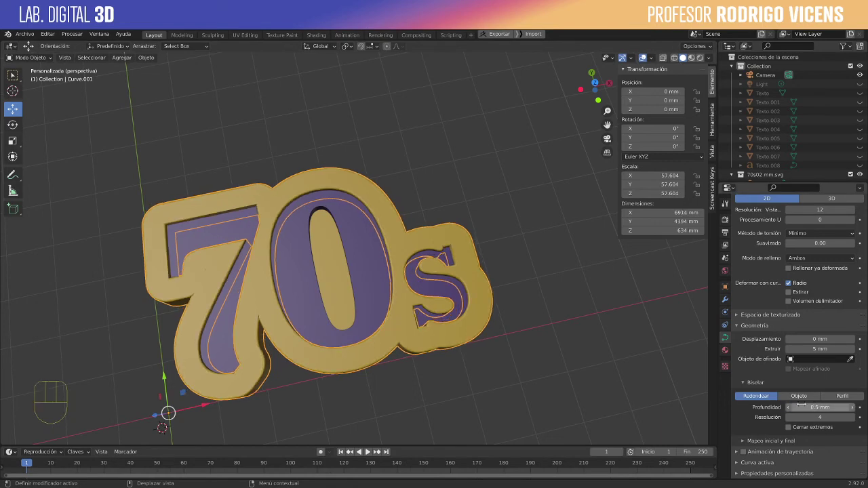
{"action": "left_click_drag", "start_coordinate": [503, 387], "coordinate": [491, 372]}
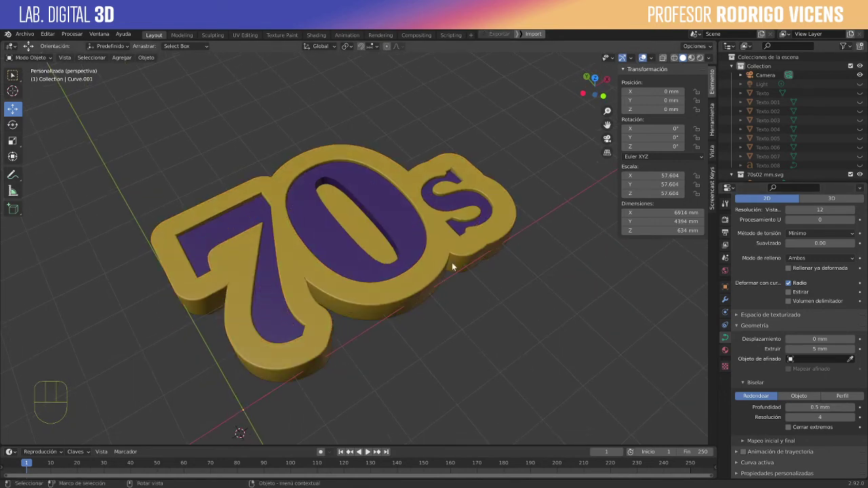
{"action": "left_click_drag", "start_coordinate": [458, 283], "coordinate": [375, 214]}
{"action": "left_click", "coordinate": [330, 191]}
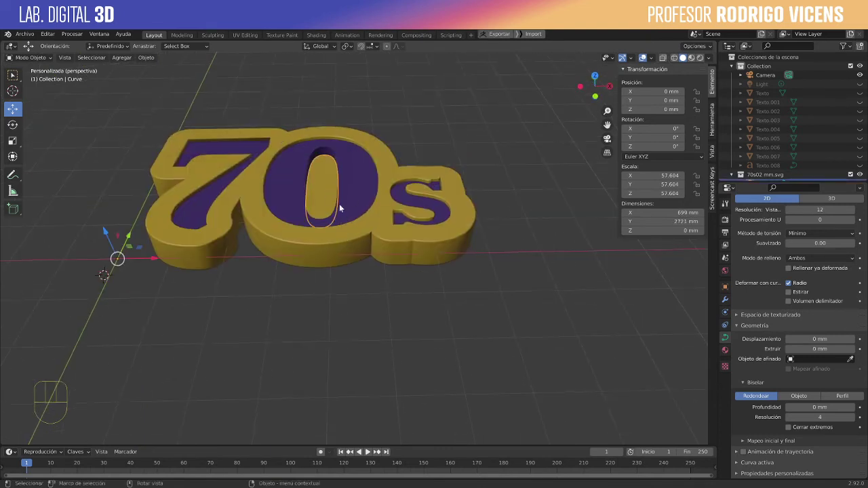
{"action": "key", "text": "g"}
{"action": "right_click", "coordinate": [344, 170]}
{"action": "left_click_drag", "start_coordinate": [409, 224], "coordinate": [393, 229]}
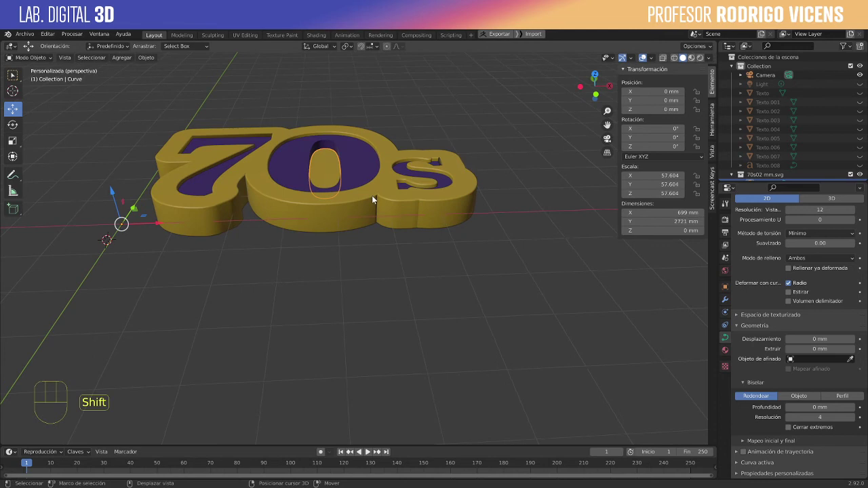
{"action": "left_click", "coordinate": [378, 195]}
{"action": "left_click", "coordinate": [334, 174]}
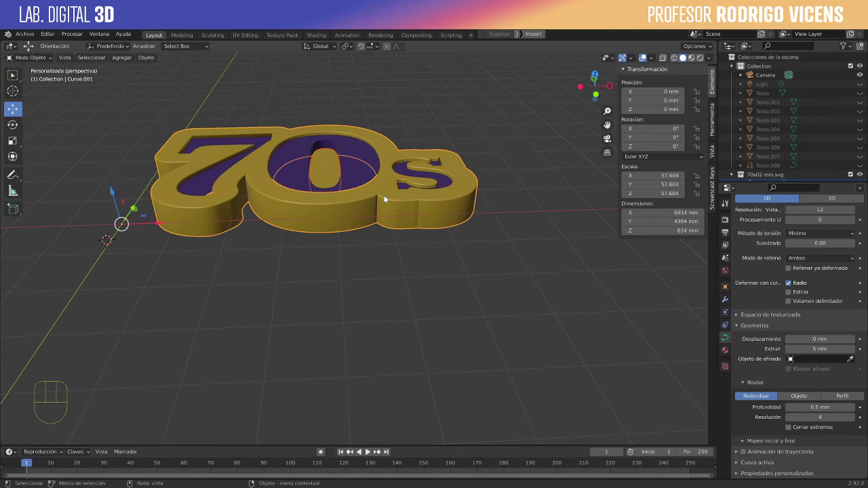
{"action": "key", "text": "ctrl+j"}
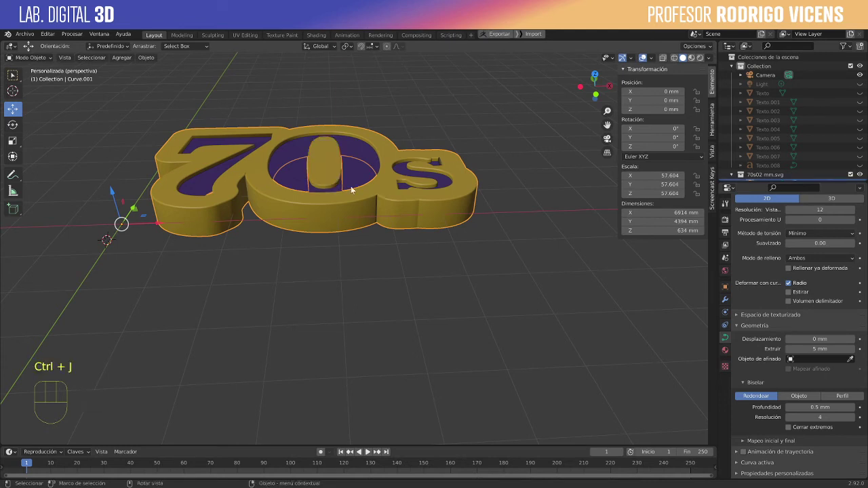
{"action": "left_click_drag", "start_coordinate": [271, 266], "coordinate": [304, 274]}
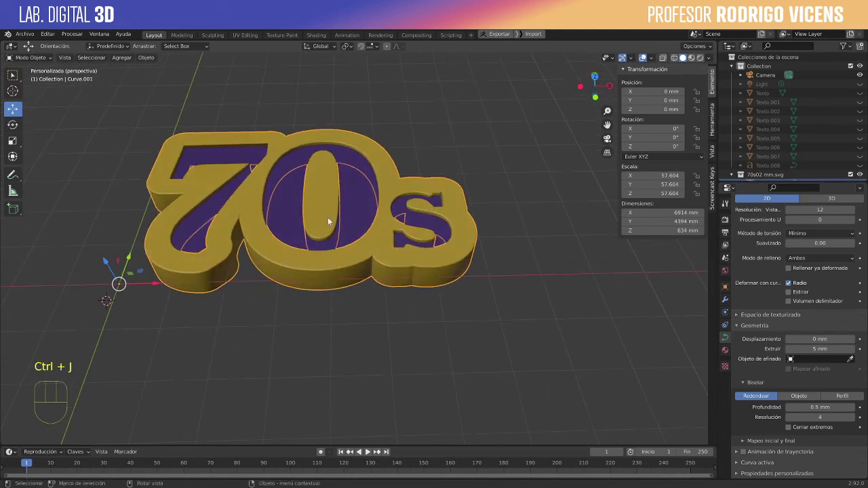
{"action": "key", "text": "ctrl+z"}
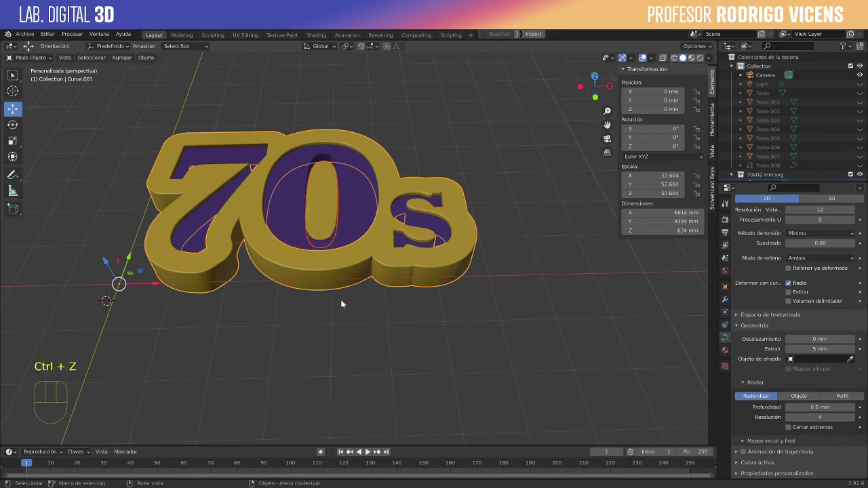
{"action": "left_click", "coordinate": [360, 301]}
{"action": "left_click", "coordinate": [324, 204]}
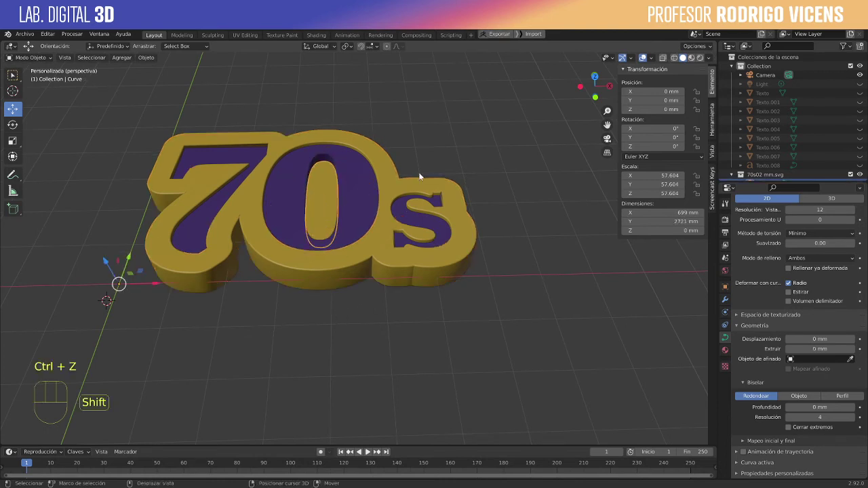
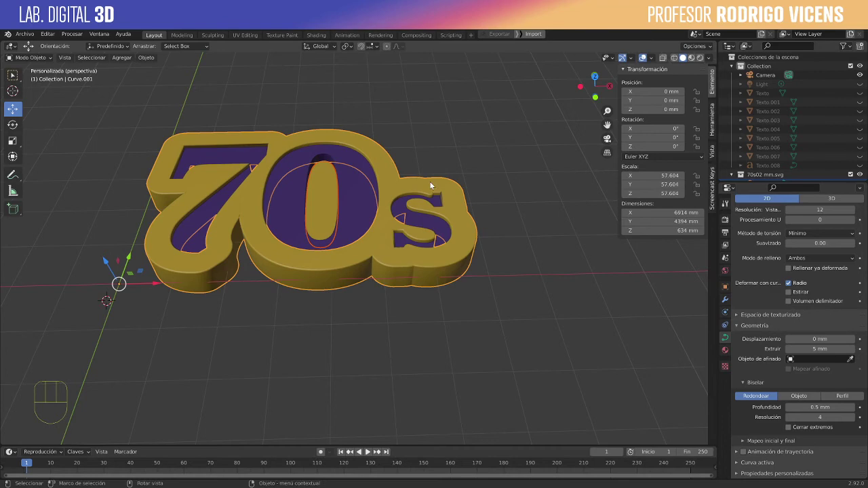
Join the remaining pieces and select the logo for rotation
{"action": "left_click_drag", "start_coordinate": [491, 257], "coordinate": [439, 188]}
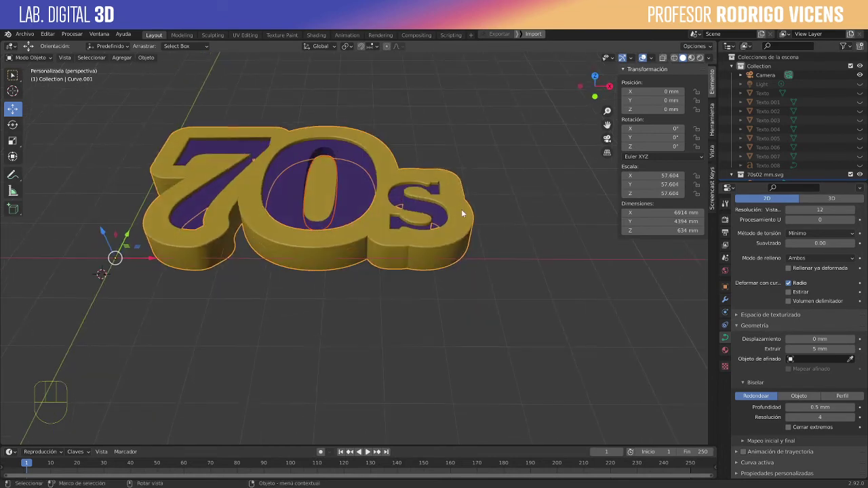
{"action": "key", "text": "ctrl+j"}
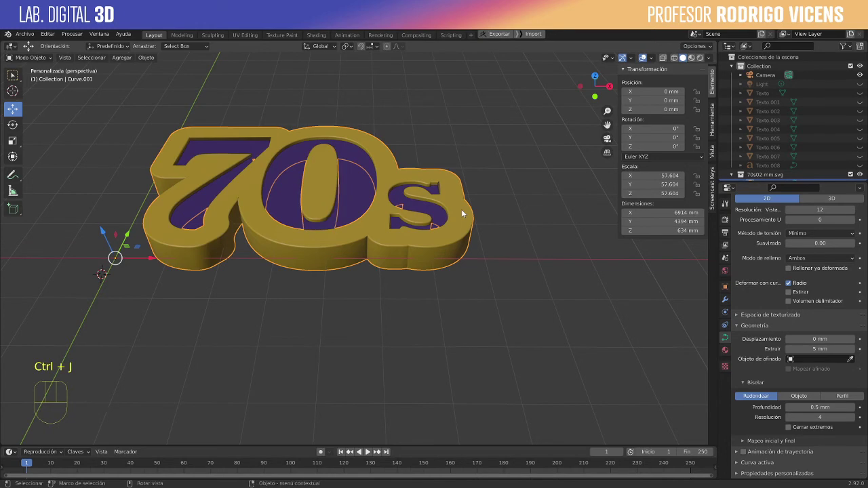
{"action": "left_click_drag", "start_coordinate": [370, 216], "coordinate": [402, 227]}
{"action": "left_click", "coordinate": [462, 317]}
{"action": "left_click_drag", "start_coordinate": [447, 350], "coordinate": [367, 207]}
{"action": "left_click", "coordinate": [405, 147]}
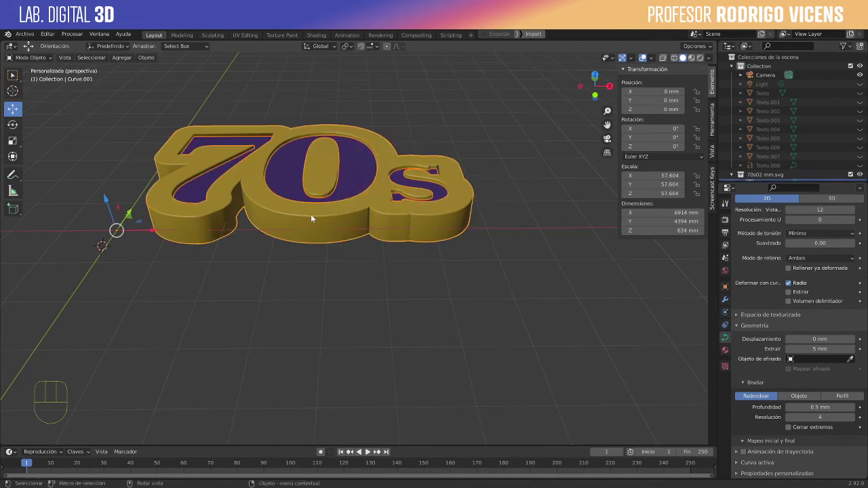
Rotate the logo 90° about the X axis so it stands upright
{"action": "key", "text": "r"}
{"action": "key", "text": "x"}
{"action": "key", "text": "9"}
{"action": "key", "text": "0"}
{"action": "key", "text": "Return"}
{"action": "left_click_drag", "start_coordinate": [338, 256], "coordinate": [427, 247]}
Move the upright logo into place above the grid and frame it in view
{"action": "key", "text": "g"}
{"action": "middle_click", "coordinate": [328, 246]}
{"action": "left_click_drag", "start_coordinate": [357, 196], "coordinate": [352, 296]}
{"action": "left_click_drag", "start_coordinate": [350, 282], "coordinate": [367, 256]}
{"action": "left_click_drag", "start_coordinate": [294, 269], "coordinate": [337, 280]}
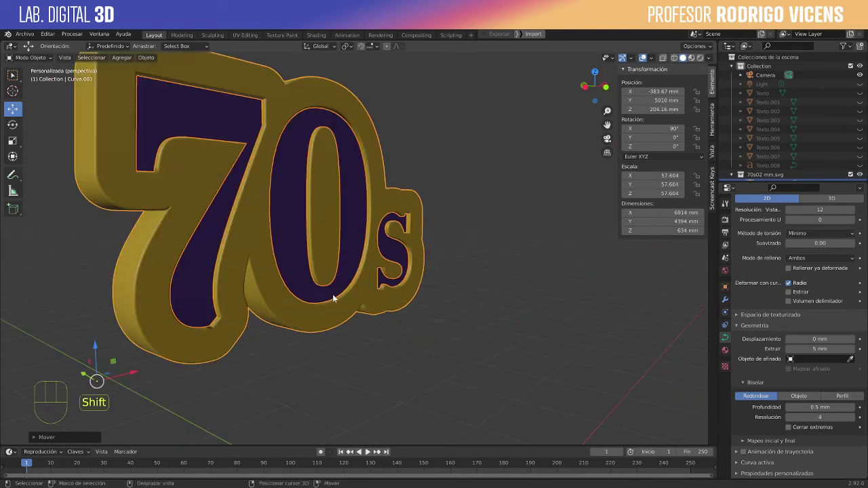
{"action": "left_click_drag", "start_coordinate": [334, 299], "coordinate": [308, 320]}
{"action": "middle_click", "coordinate": [302, 313]}
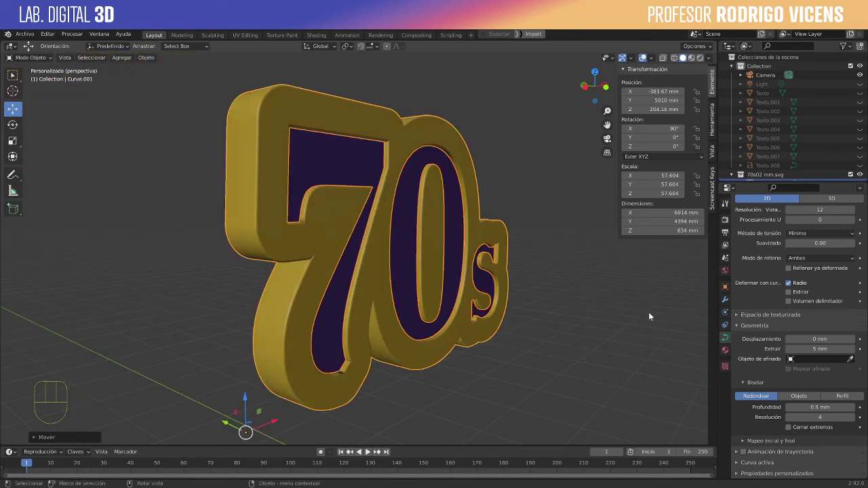
Give the border a node-based yellow material and preview materials in the viewport
{"action": "left_click", "coordinate": [731, 354]}
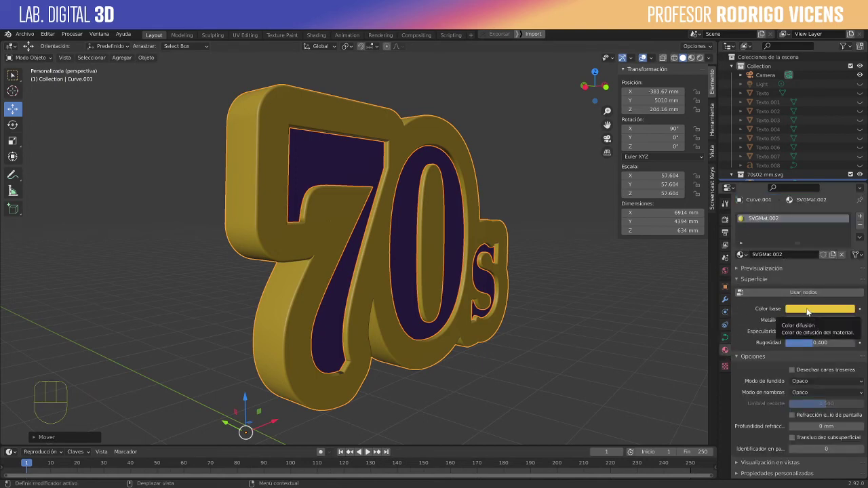
{"action": "left_click", "coordinate": [804, 294]}
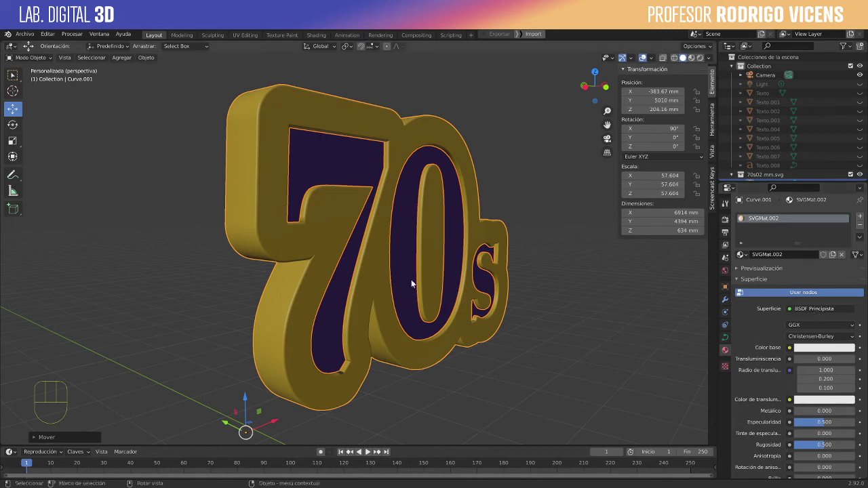
{"action": "left_click_drag", "start_coordinate": [518, 282], "coordinate": [505, 285]}
{"action": "left_click_drag", "start_coordinate": [552, 309], "coordinate": [565, 312]}
{"action": "left_click_drag", "start_coordinate": [570, 318], "coordinate": [540, 315]}
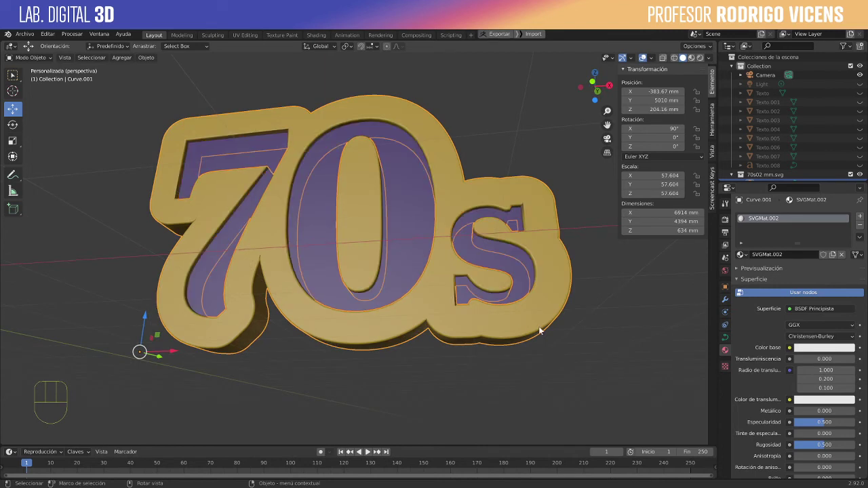
{"action": "left_click_drag", "start_coordinate": [554, 313], "coordinate": [615, 333]}
{"action": "left_click", "coordinate": [542, 282]}
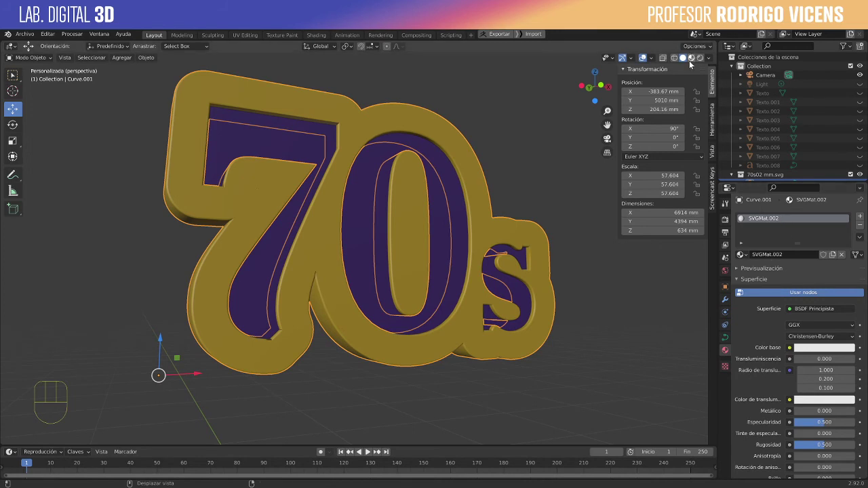
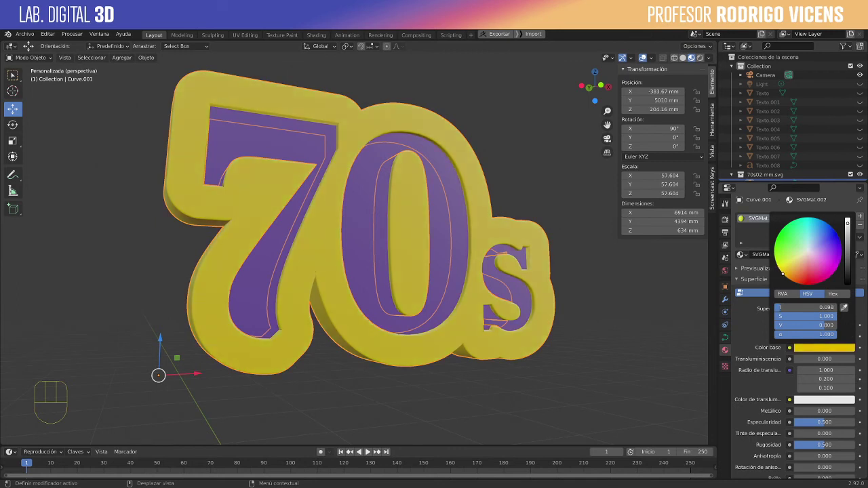
Give the purple letters a node-based Emission surface and choose its purple colour
{"action": "left_click", "coordinate": [458, 256]}
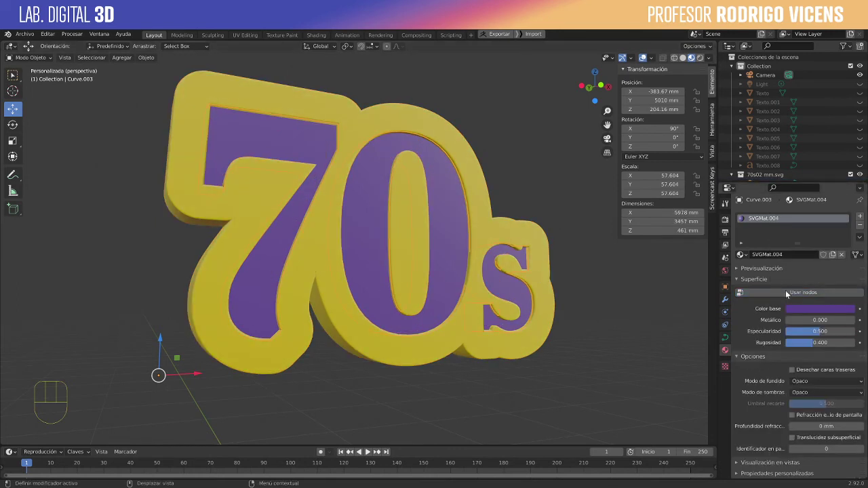
{"action": "left_click", "coordinate": [786, 292]}
{"action": "left_click_drag", "start_coordinate": [818, 309], "coordinate": [765, 131]}
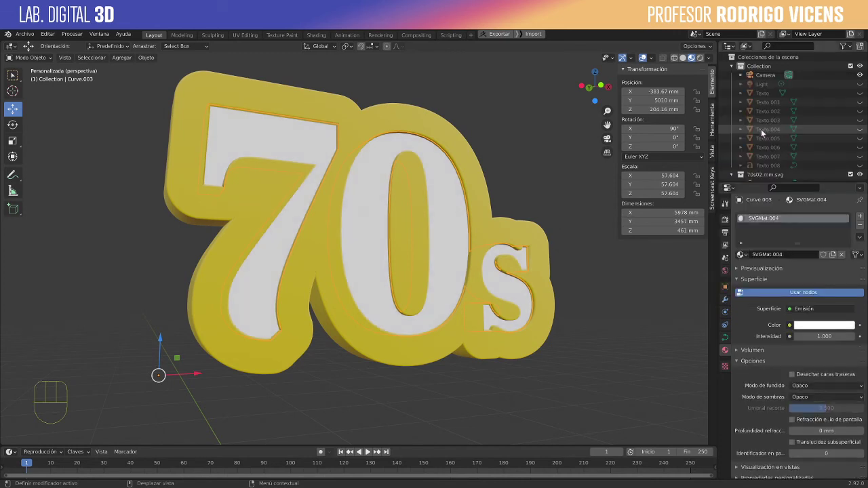
{"action": "left_click", "coordinate": [823, 326]}
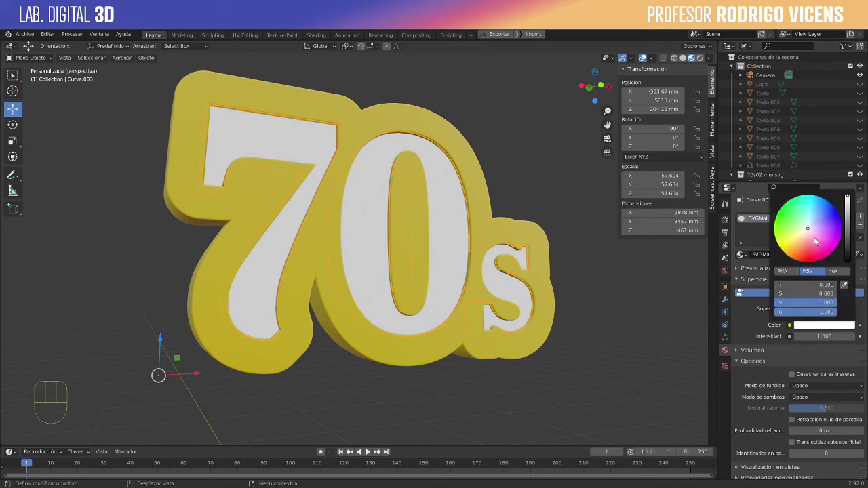
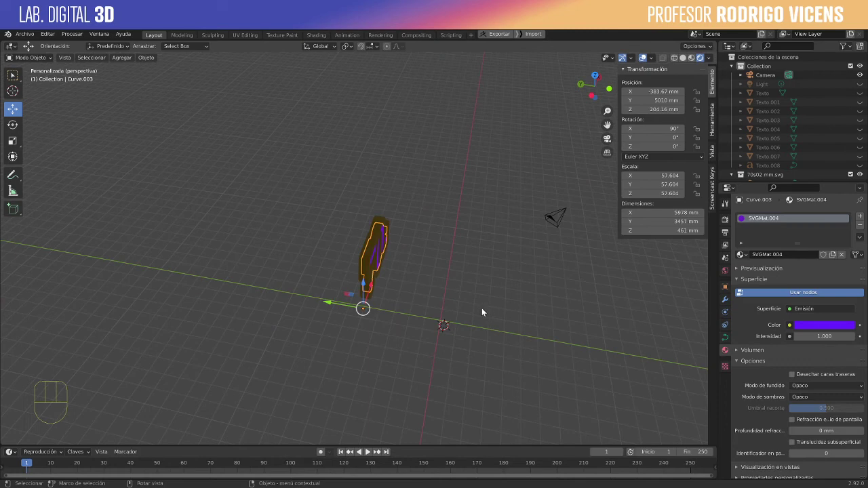
Raise the letters' emission strength to 5.6
{"action": "left_click_drag", "start_coordinate": [510, 290], "coordinate": [480, 274]}
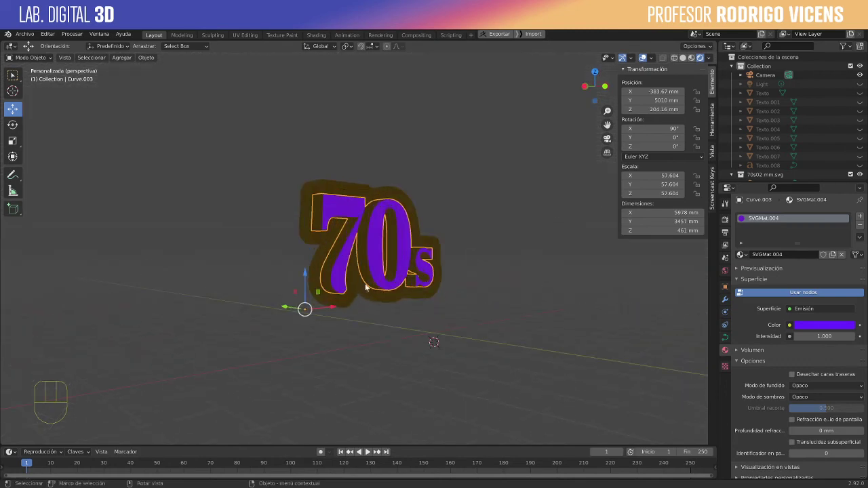
{"action": "left_click", "coordinate": [343, 270]}
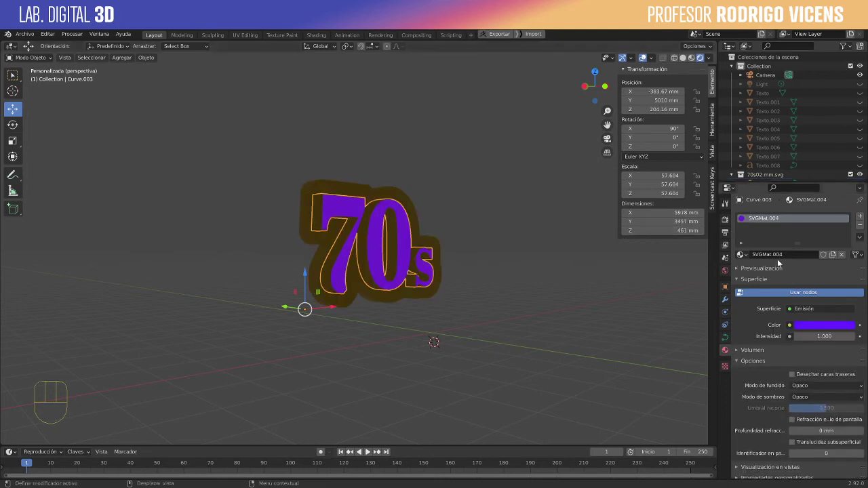
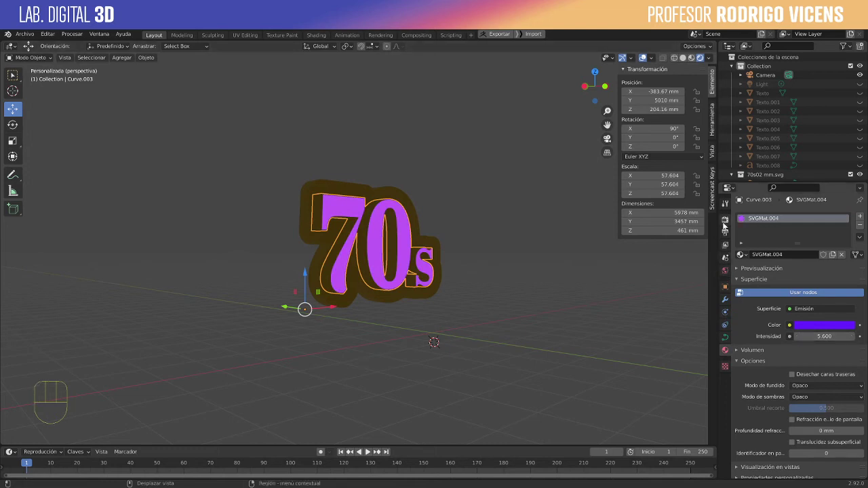
{"action": "left_click", "coordinate": [744, 291]}
Enable Eevee bloom and screen-space reflections, then orbit around the glowing logo
{"action": "left_click", "coordinate": [745, 276]}
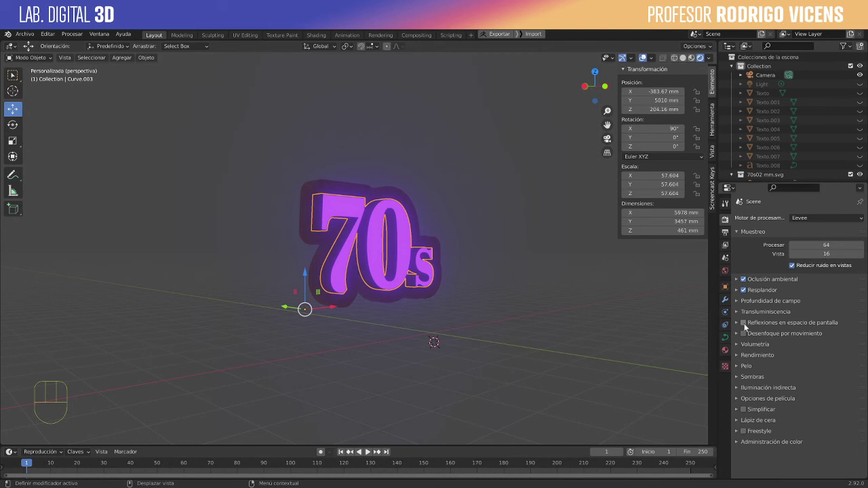
{"action": "left_click", "coordinate": [747, 326]}
{"action": "left_click_drag", "start_coordinate": [590, 310], "coordinate": [545, 312]}
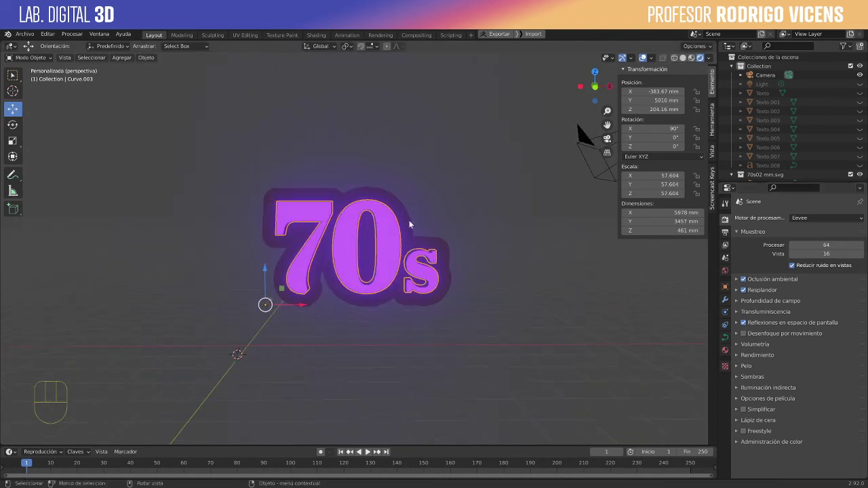
{"action": "left_click", "coordinate": [413, 223]}
{"action": "left_click_drag", "start_coordinate": [445, 253], "coordinate": [418, 253]}
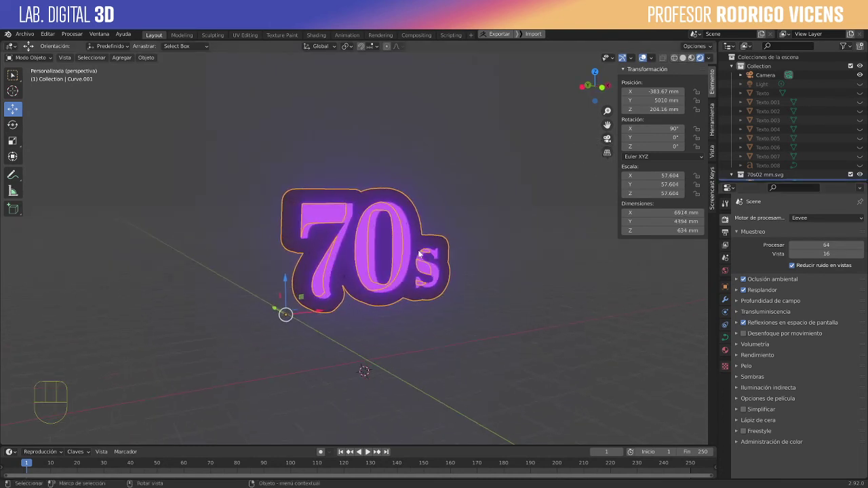
{"action": "left_click_drag", "start_coordinate": [449, 253], "coordinate": [449, 234]}
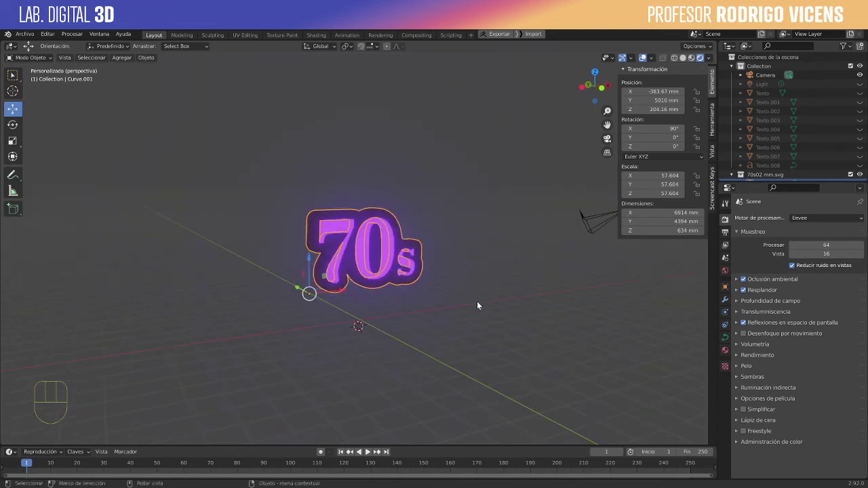
Add a Sun light, move it away from the logo and aim it at the letters
{"action": "key", "text": "shift+a"}
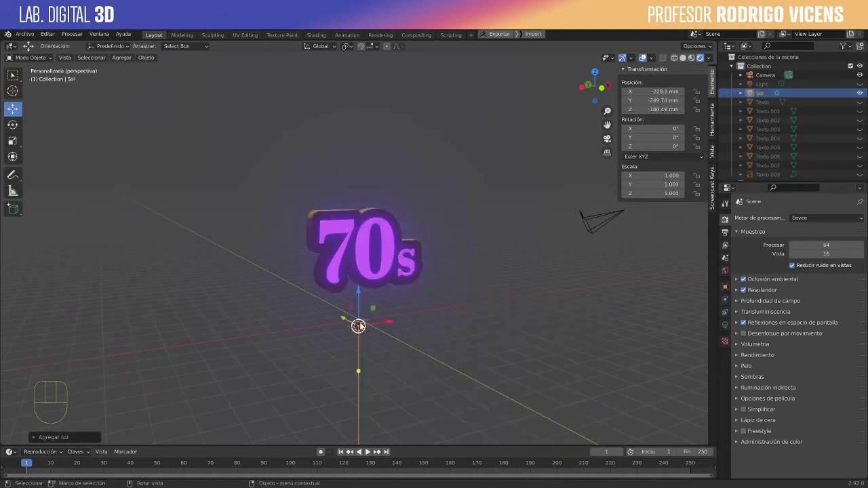
{"action": "left_click_drag", "start_coordinate": [465, 341], "coordinate": [493, 339]}
{"action": "key", "text": "g"}
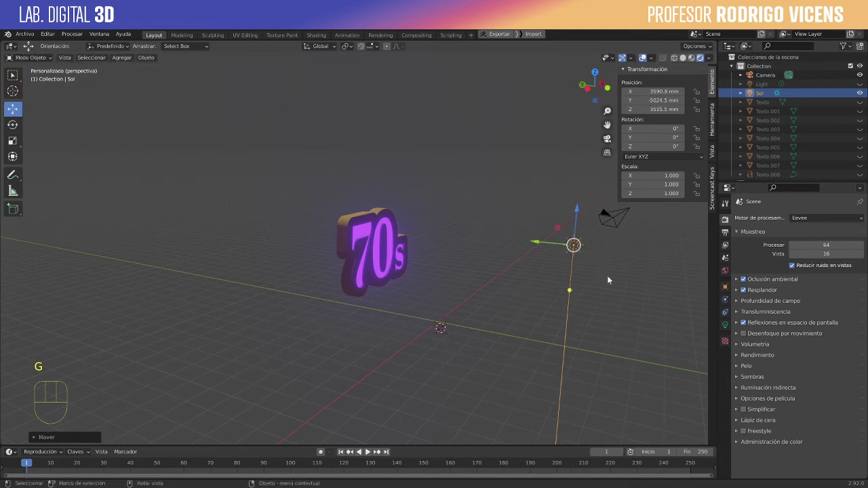
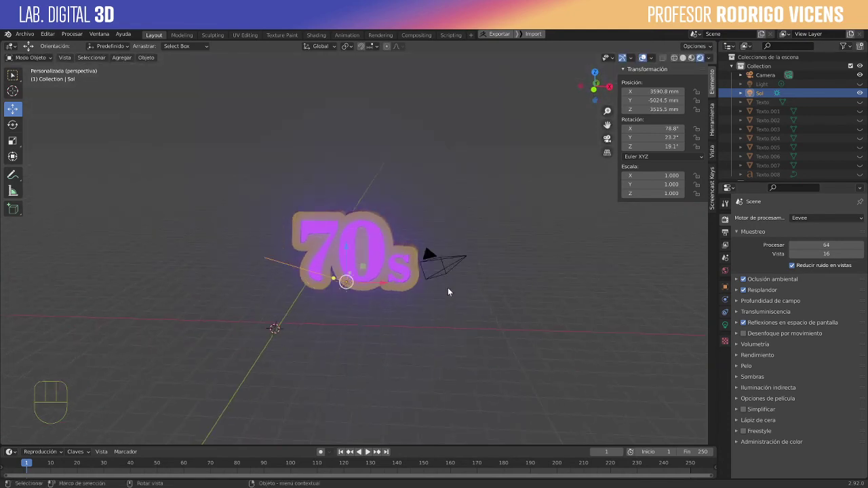
Select the logo's border curve (Curve.001) for separate editing
{"action": "left_click_drag", "start_coordinate": [419, 276], "coordinate": [407, 282]}
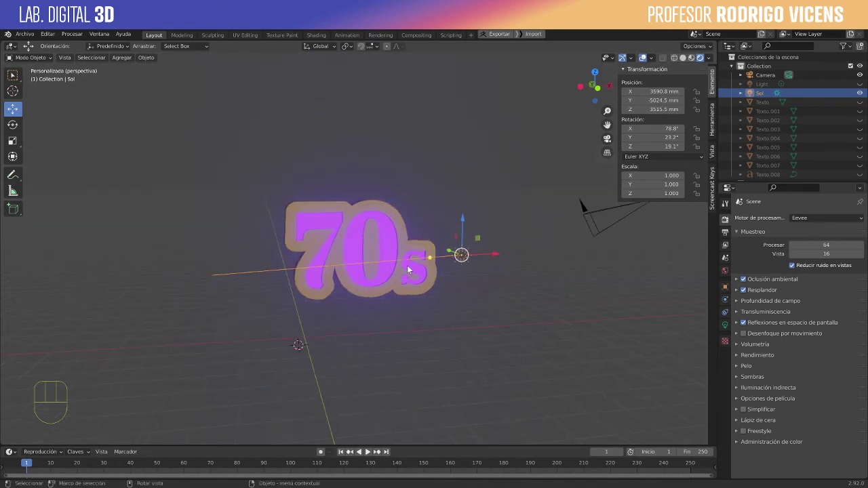
{"action": "left_click_drag", "start_coordinate": [387, 288], "coordinate": [433, 297]}
{"action": "left_click", "coordinate": [345, 267]}
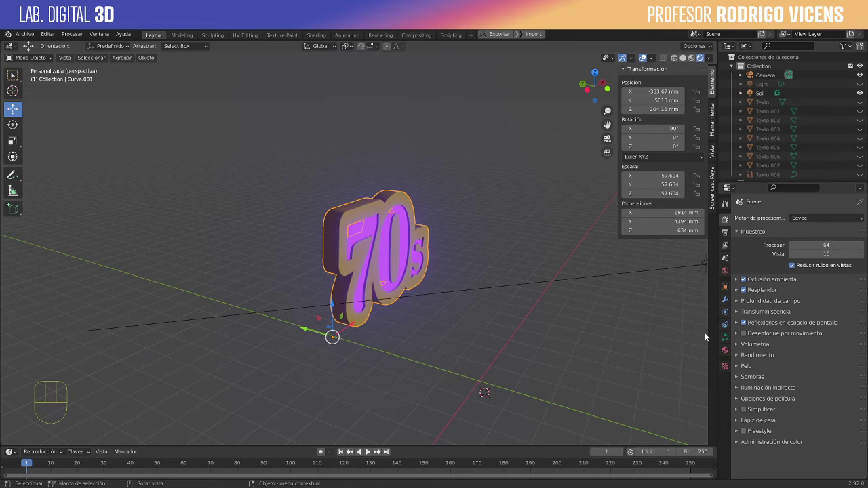
Rename the border material to 'Borde' and set its base colour to light blue
{"action": "left_click", "coordinate": [725, 351]}
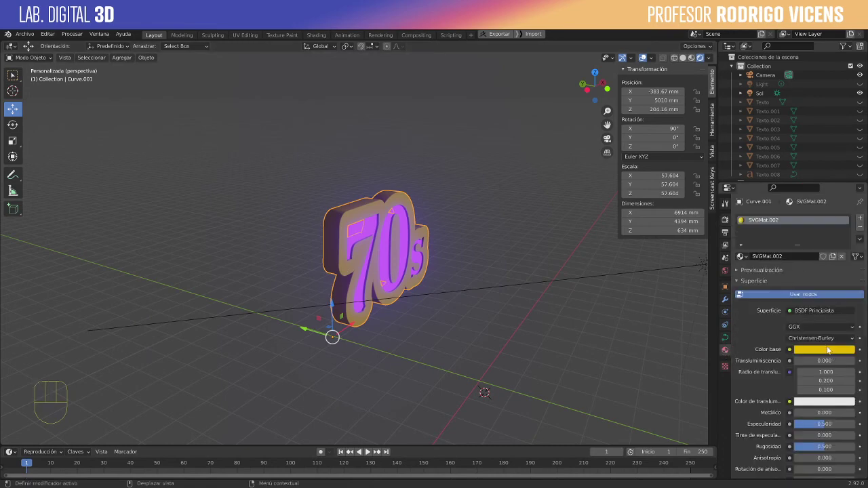
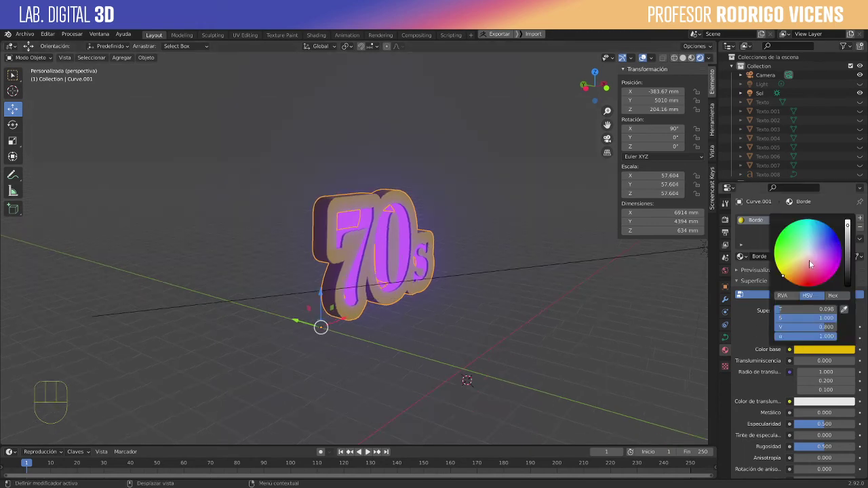
{"action": "left_click_drag", "start_coordinate": [505, 332], "coordinate": [472, 345]}
{"action": "left_click", "coordinate": [478, 348]}
{"action": "left_click_drag", "start_coordinate": [452, 306], "coordinate": [387, 280]}
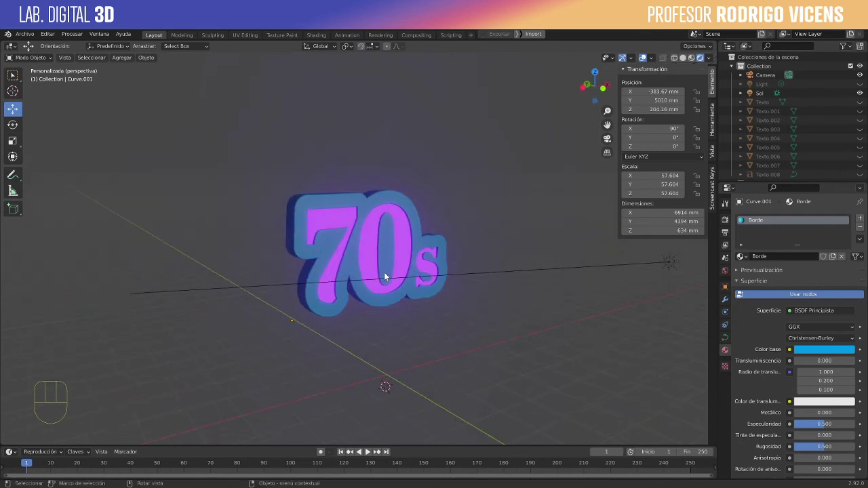
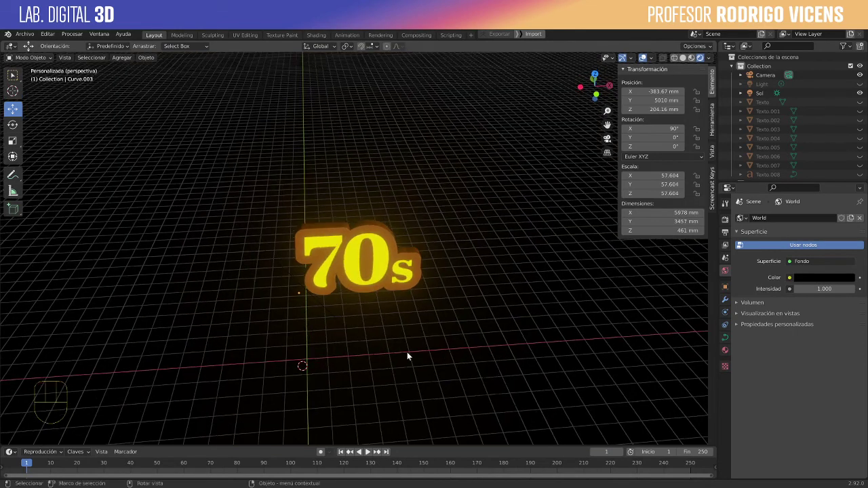
Select the Sol sun light after setting the black world and yellow letter emission
{"action": "left_click_drag", "start_coordinate": [363, 348], "coordinate": [369, 356]}
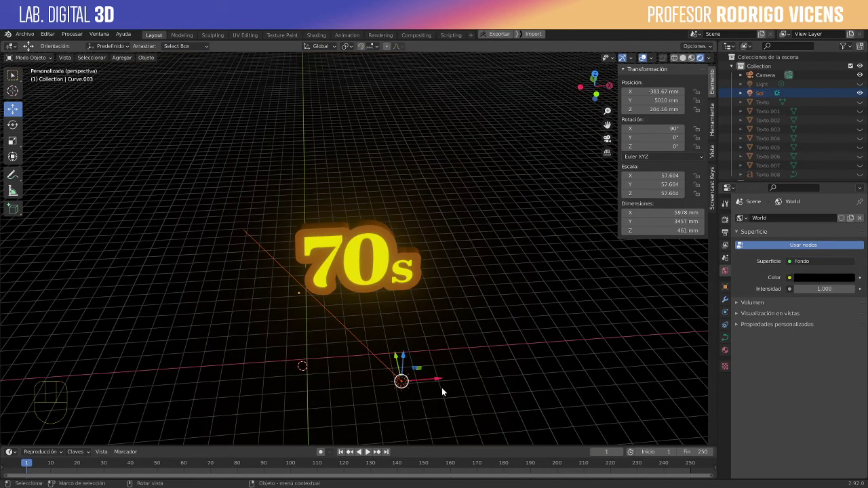
Reposition the sun light and rotate it to aim at the glowing 70s logo
{"action": "key", "text": "g"}
{"action": "left_click", "coordinate": [603, 322]}
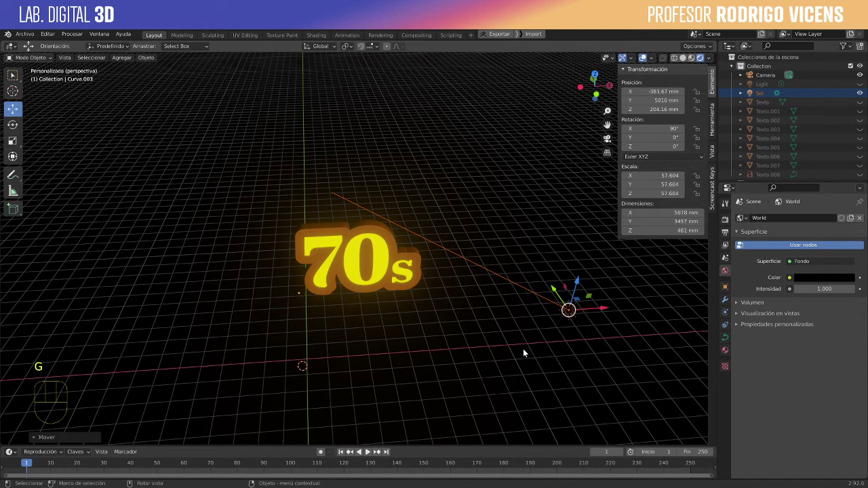
{"action": "left_click_drag", "start_coordinate": [505, 291], "coordinate": [505, 313]}
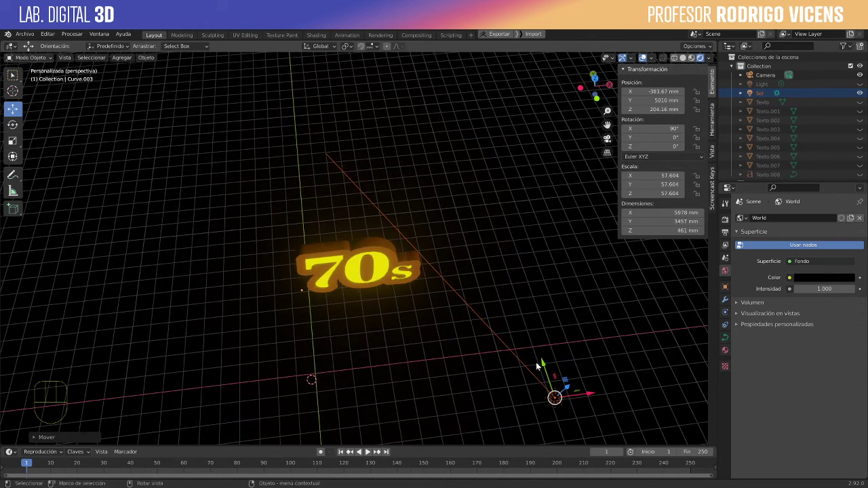
{"action": "key", "text": "r"}
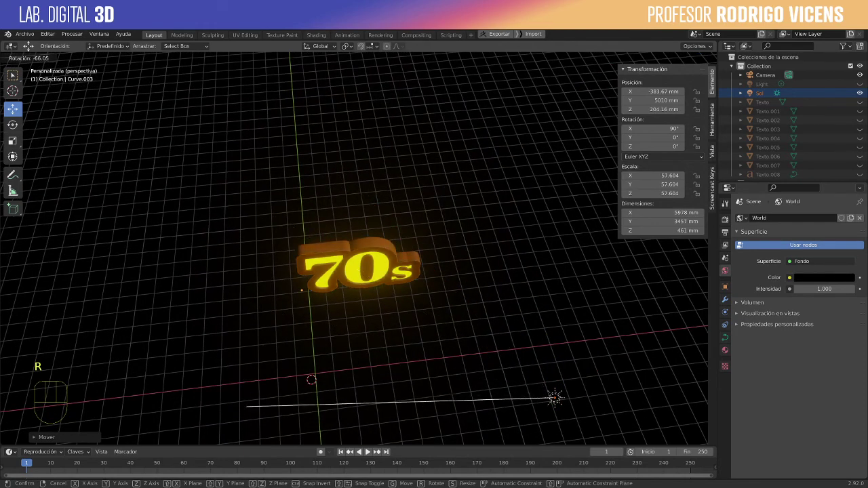
{"action": "left_click_drag", "start_coordinate": [553, 301], "coordinate": [535, 385]}
{"action": "left_click_drag", "start_coordinate": [539, 373], "coordinate": [559, 374]}
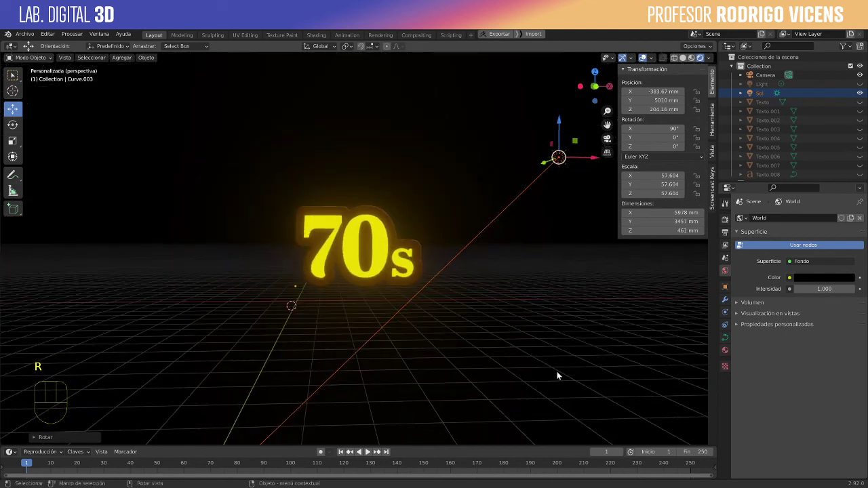
{"action": "middle_click", "coordinate": [505, 305]}
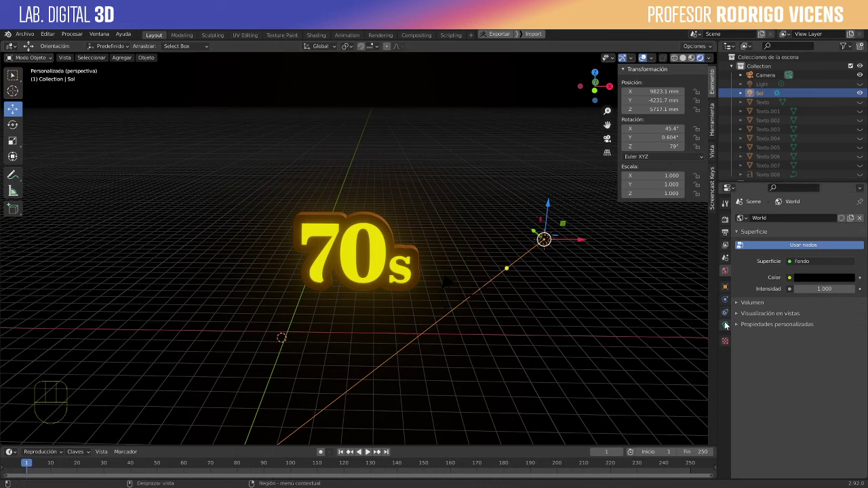
Set the sun light's colour to pale blue in its Object Data settings
{"action": "left_click", "coordinate": [818, 270]}
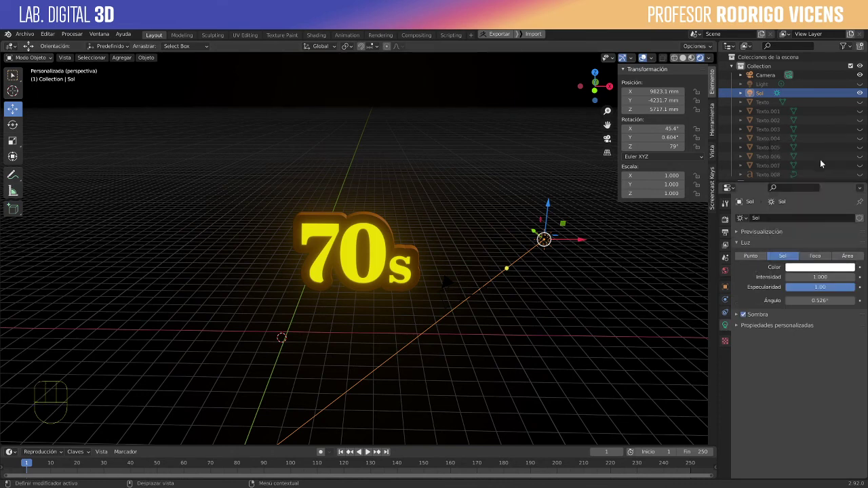
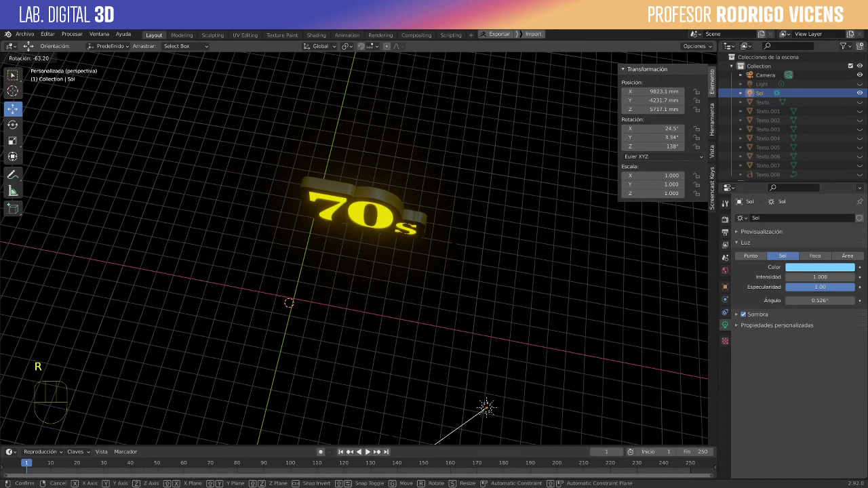
{"action": "left_click_drag", "start_coordinate": [419, 323], "coordinate": [468, 307]}
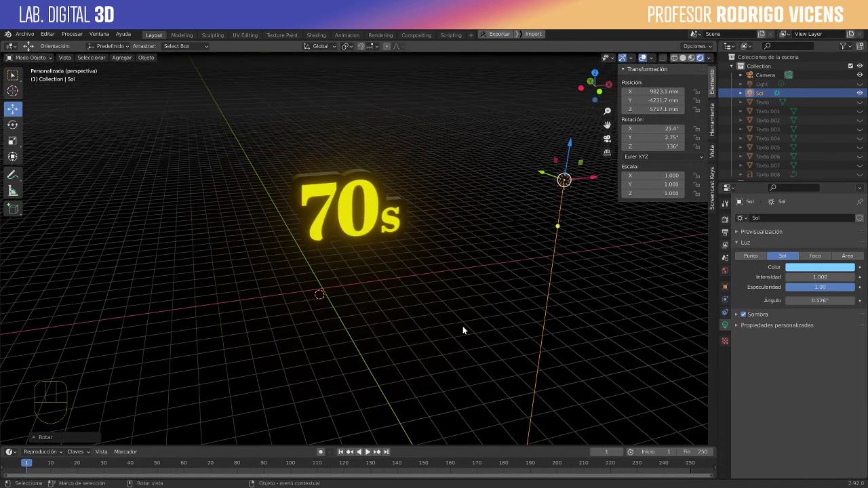
Add a second Sun light and rotate it to a new angle on the logo
{"action": "key", "text": "shift+a"}
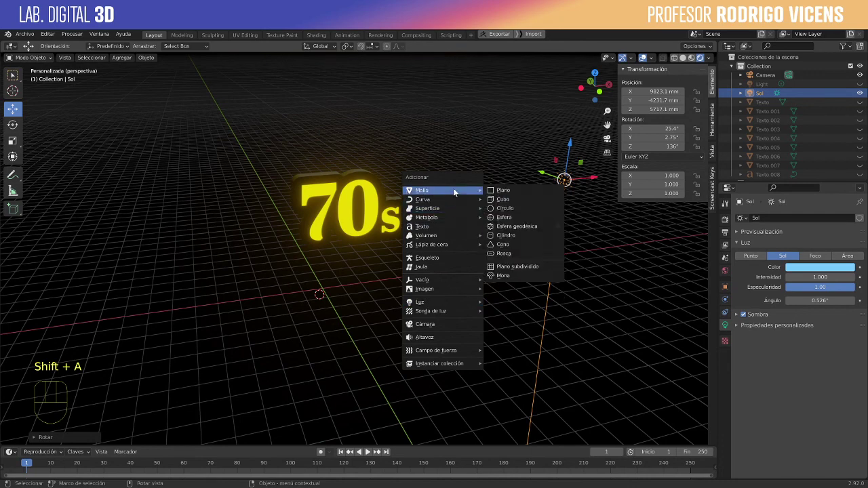
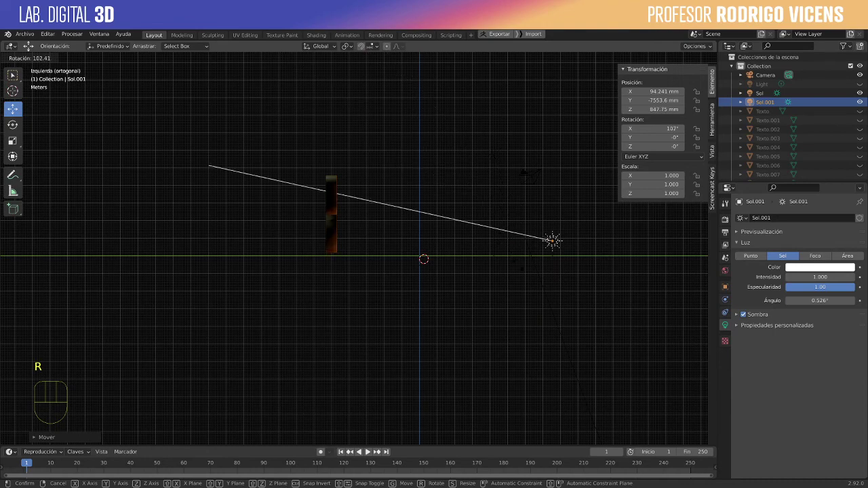
{"action": "left_click", "coordinate": [525, 272]}
{"action": "left_click_drag", "start_coordinate": [492, 295], "coordinate": [473, 265]}
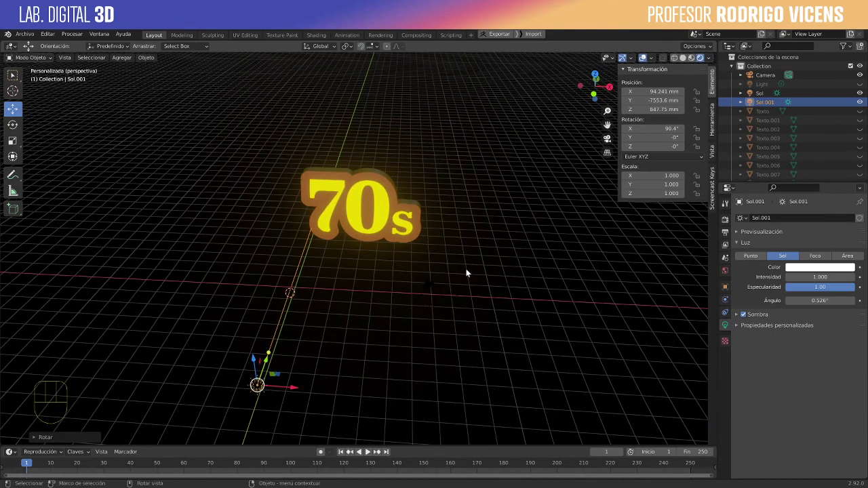
{"action": "left_click_drag", "start_coordinate": [447, 274], "coordinate": [416, 301]}
Make the first sun deep blue at intensity 9.25 and re-aim it at the logo
{"action": "left_click", "coordinate": [475, 247]}
{"action": "left_click", "coordinate": [464, 249]}
{"action": "middle_click", "coordinate": [479, 265]}
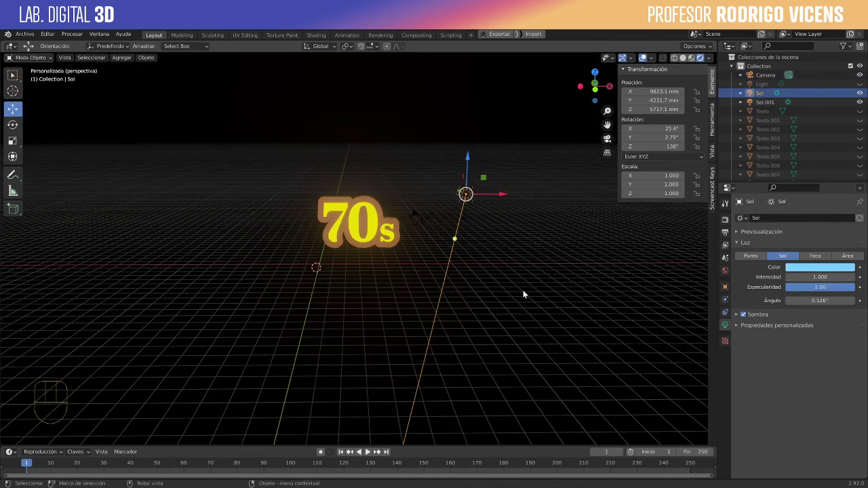
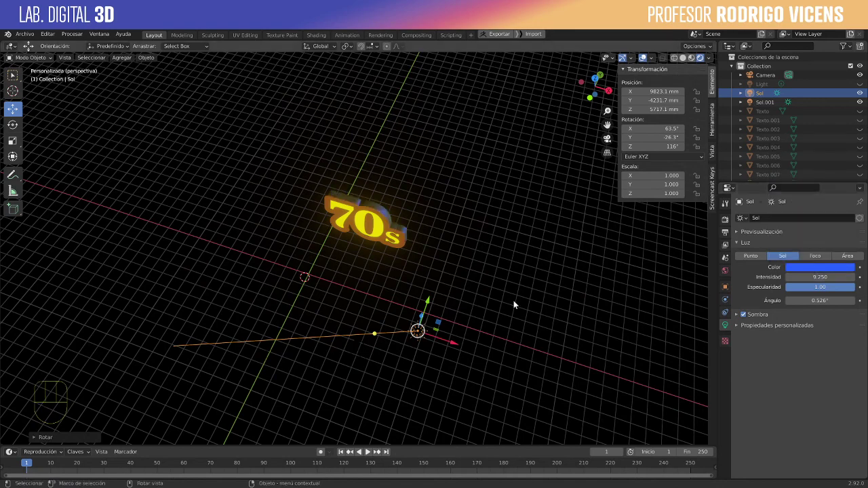
{"action": "left_click_drag", "start_coordinate": [514, 294], "coordinate": [489, 292]}
{"action": "left_click_drag", "start_coordinate": [390, 305], "coordinate": [411, 307]}
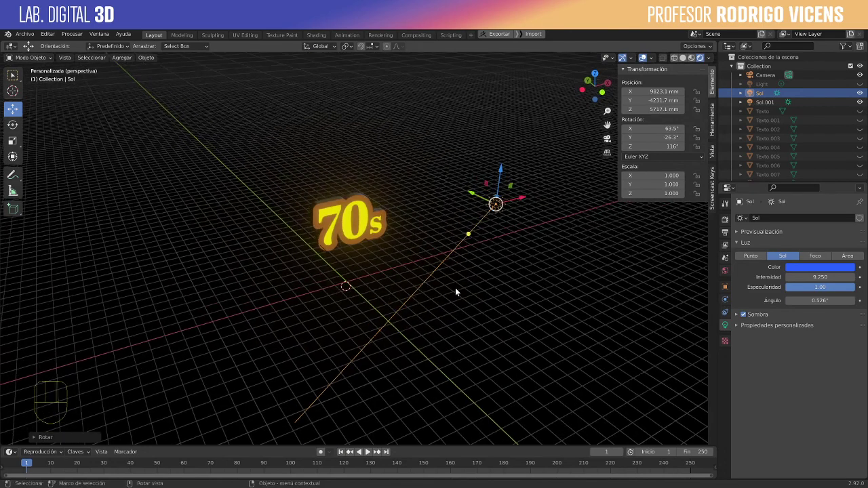
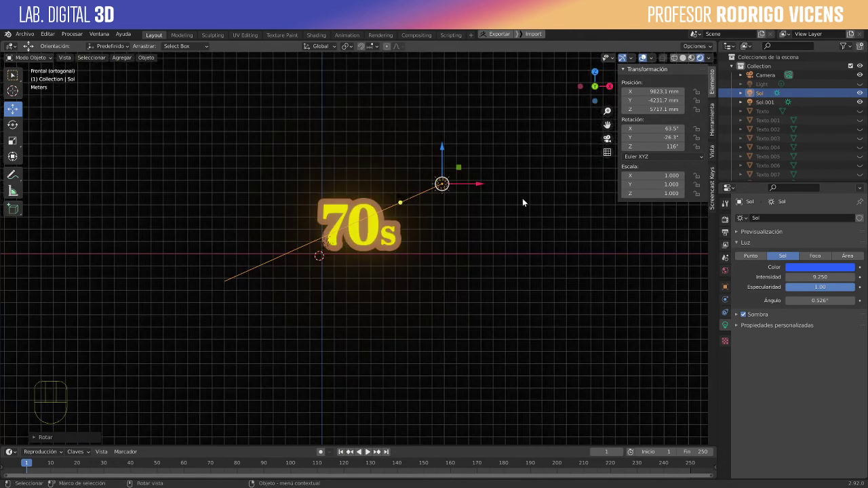
Duplicate the sun to the logo's other side as a magenta light at intensity 1.84
{"action": "key", "text": "shift+d"}
{"action": "key", "text": "r"}
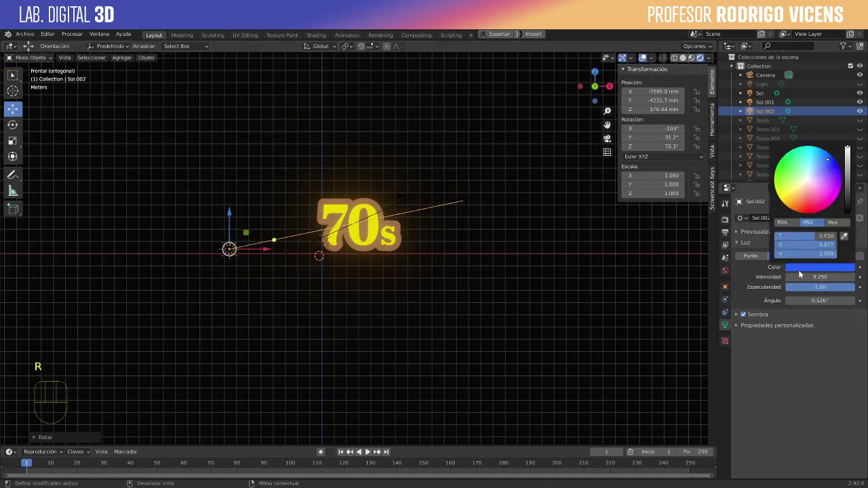
{"action": "left_click_drag", "start_coordinate": [448, 283], "coordinate": [438, 315]}
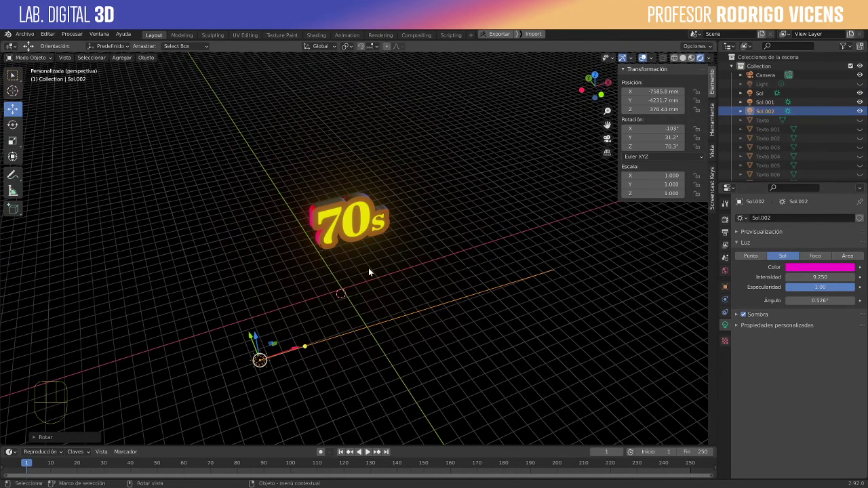
{"action": "left_click_drag", "start_coordinate": [436, 221], "coordinate": [463, 203]}
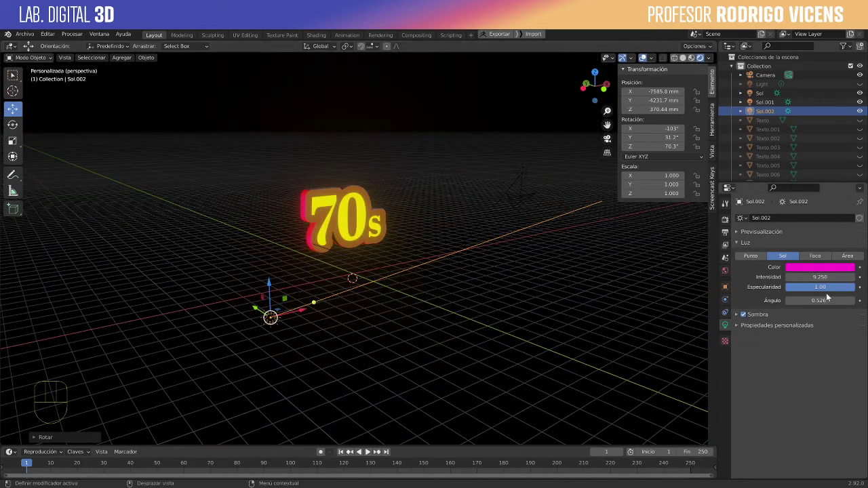
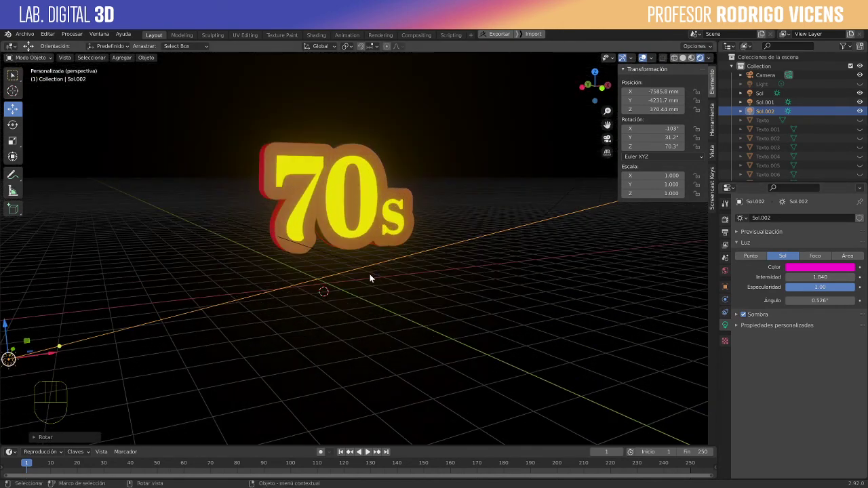
{"action": "left_click_drag", "start_coordinate": [391, 290], "coordinate": [418, 284]}
{"action": "left_click_drag", "start_coordinate": [445, 297], "coordinate": [415, 308]}
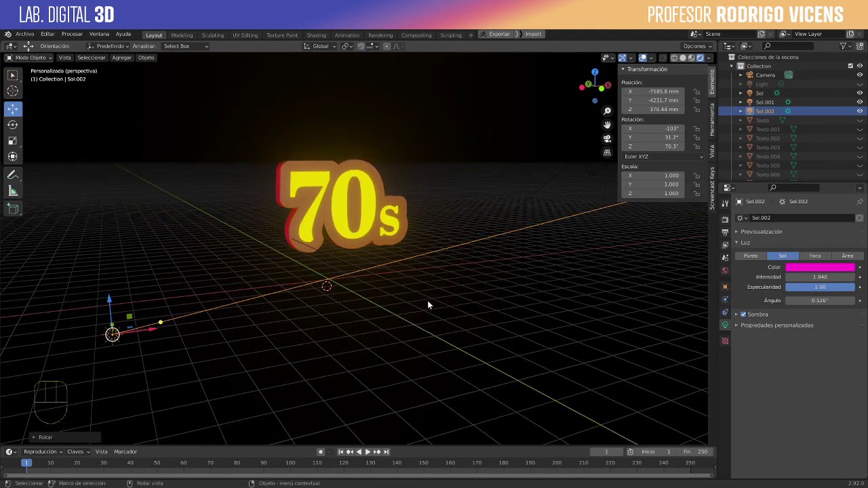
Set the Borde material's surface to Translucidez with an orange colour
{"action": "left_click", "coordinate": [301, 220]}
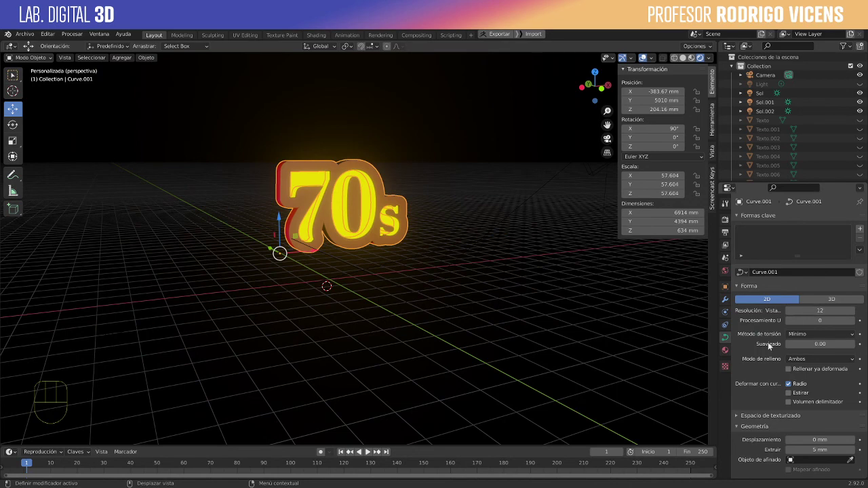
{"action": "left_click_drag", "start_coordinate": [832, 312], "coordinate": [764, 238]}
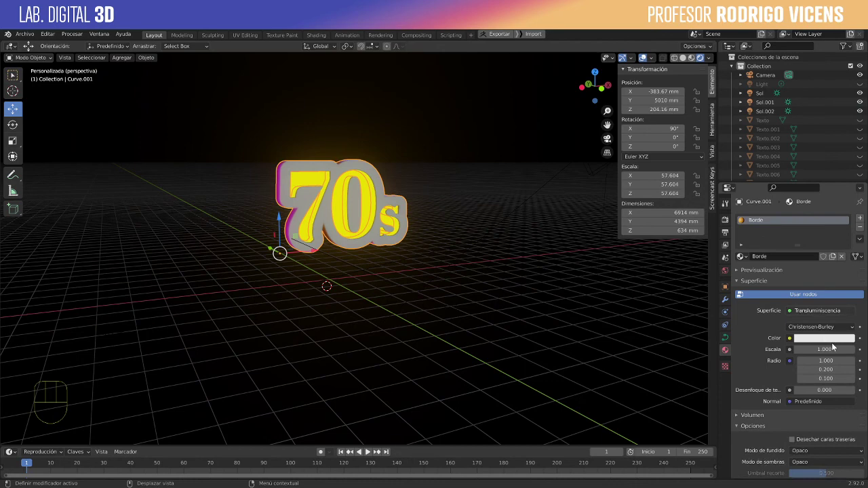
{"action": "left_click", "coordinate": [828, 342]}
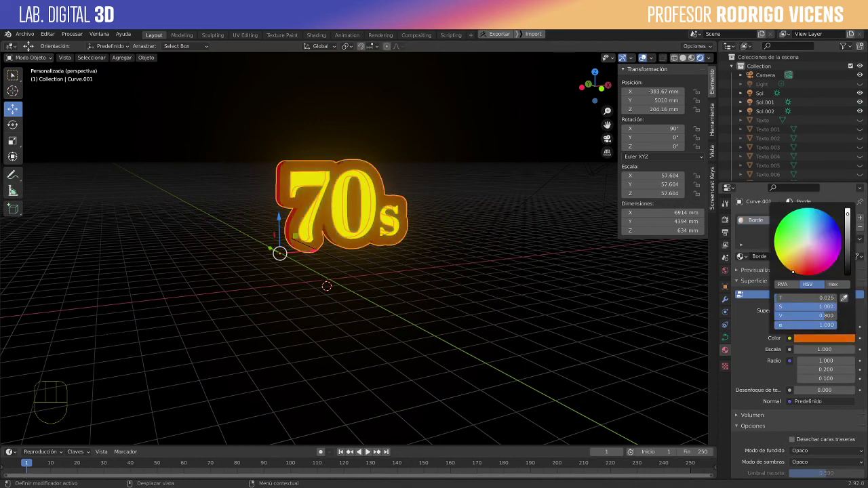
{"action": "left_click_drag", "start_coordinate": [517, 292], "coordinate": [468, 317]}
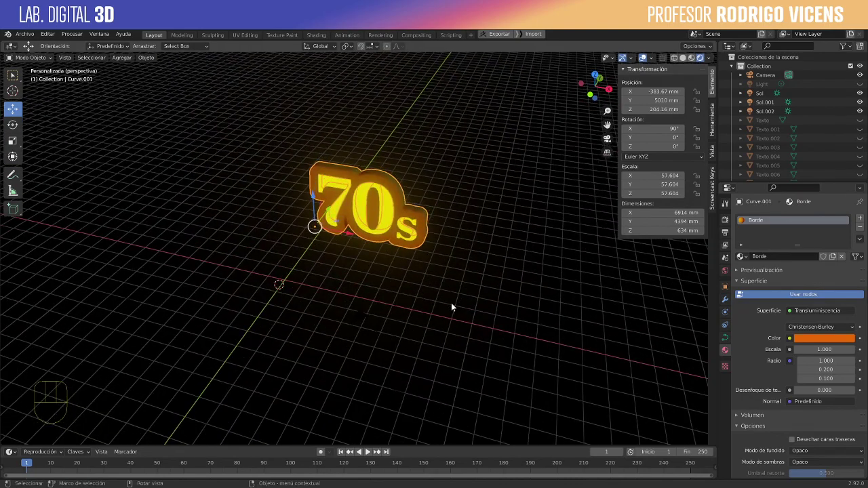
{"action": "left_click", "coordinate": [420, 298]}
{"action": "left_click_drag", "start_coordinate": [445, 286], "coordinate": [425, 259]}
{"action": "middle_click", "coordinate": [386, 263]}
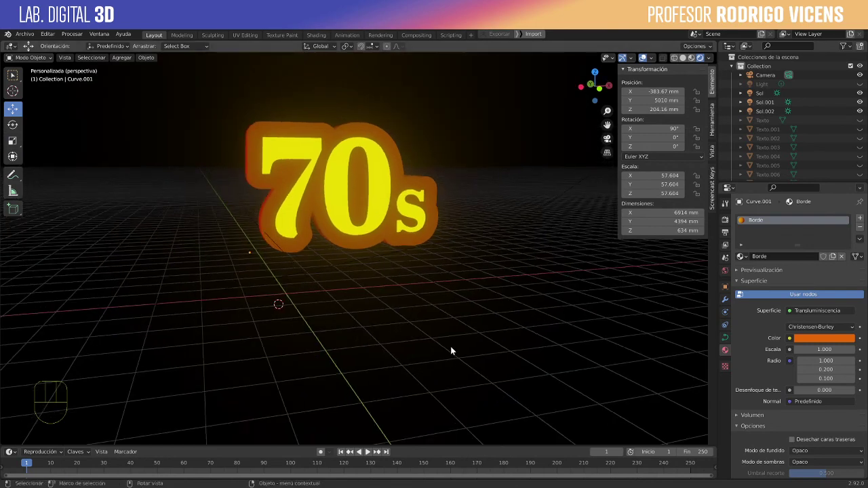